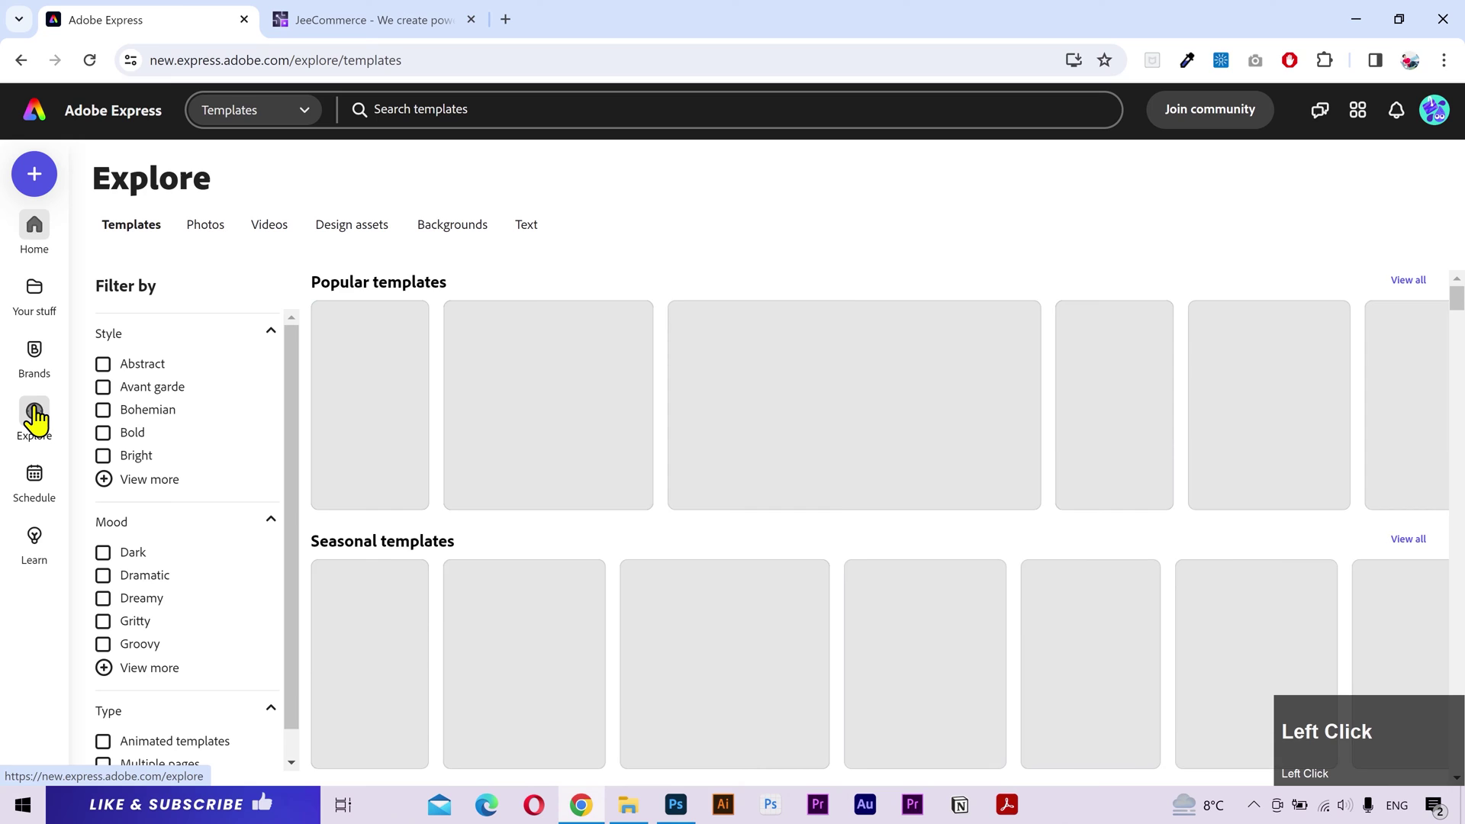
Step: Browse the template results and switch to the JeeCommerce website tab for reference
{"action": "scroll", "scroll_direction": "down", "scroll_amount": 3}
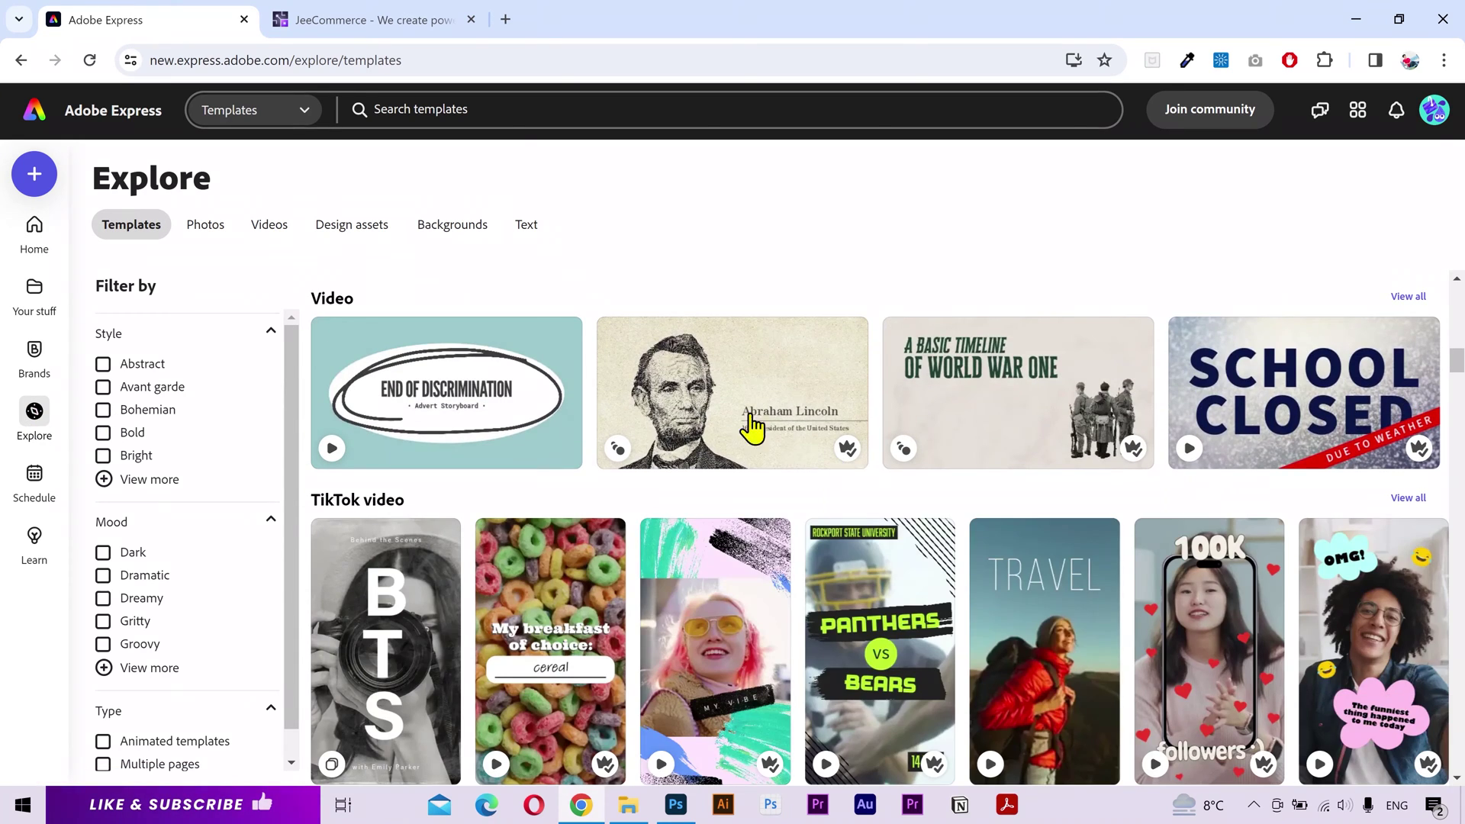
{"action": "left_click", "coordinate": [399, 15]}
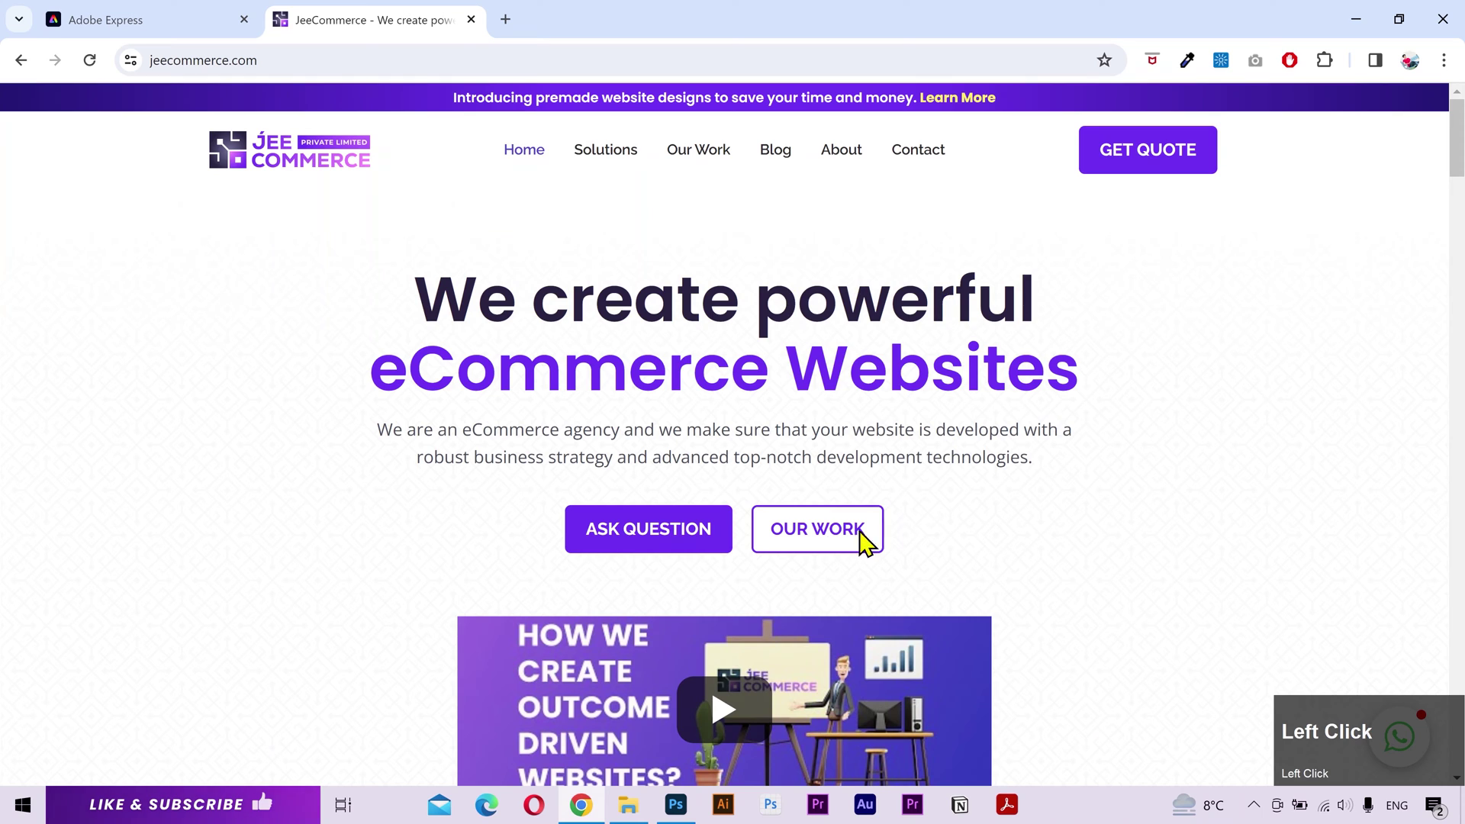
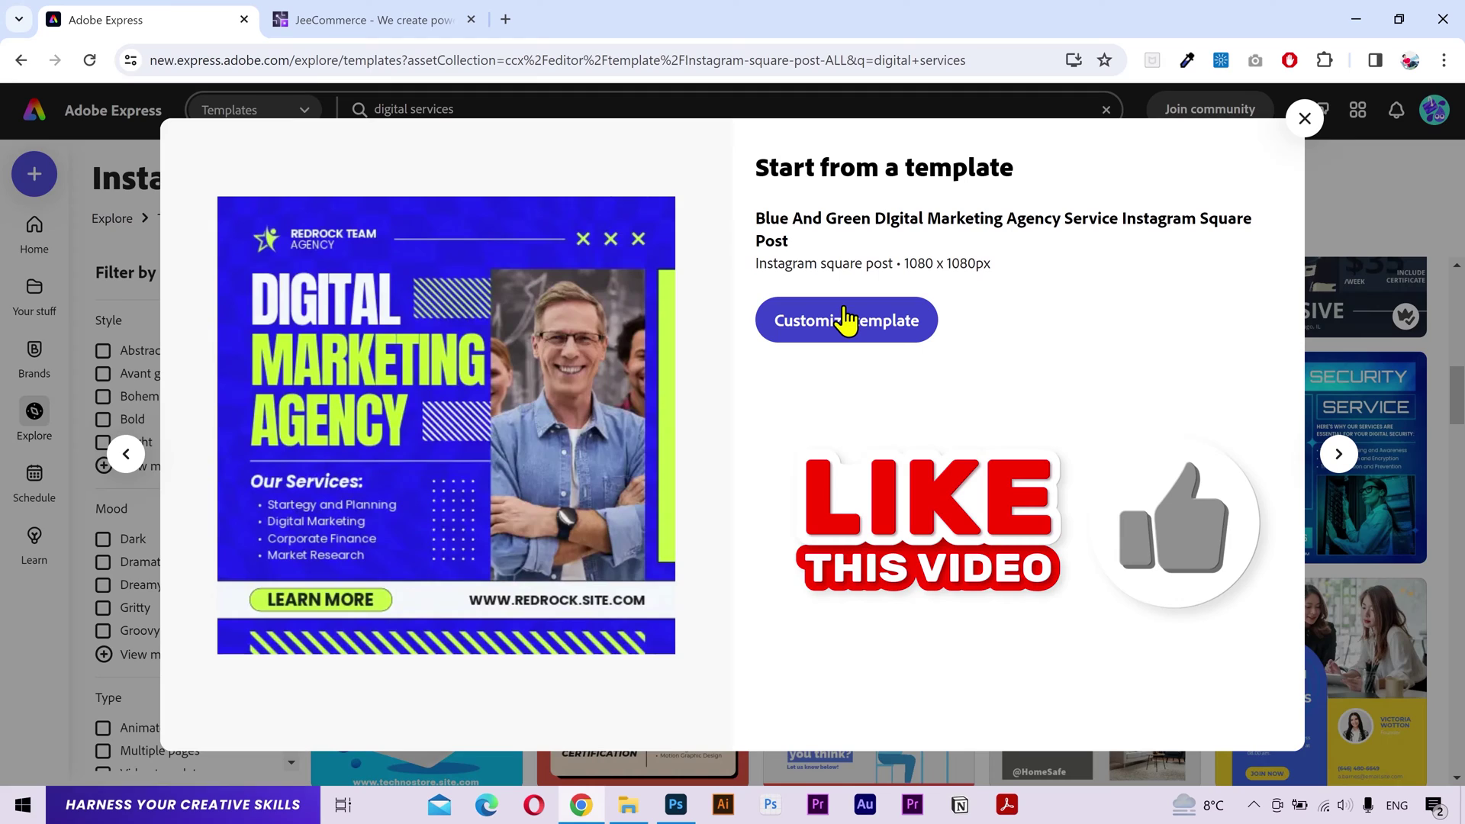
Step: Start editing the blue and green Digital Marketing Agency square post template and look it over
{"action": "left_click", "coordinate": [875, 321]}
{"action": "scroll", "scroll_direction": "up", "scroll_amount": 3}
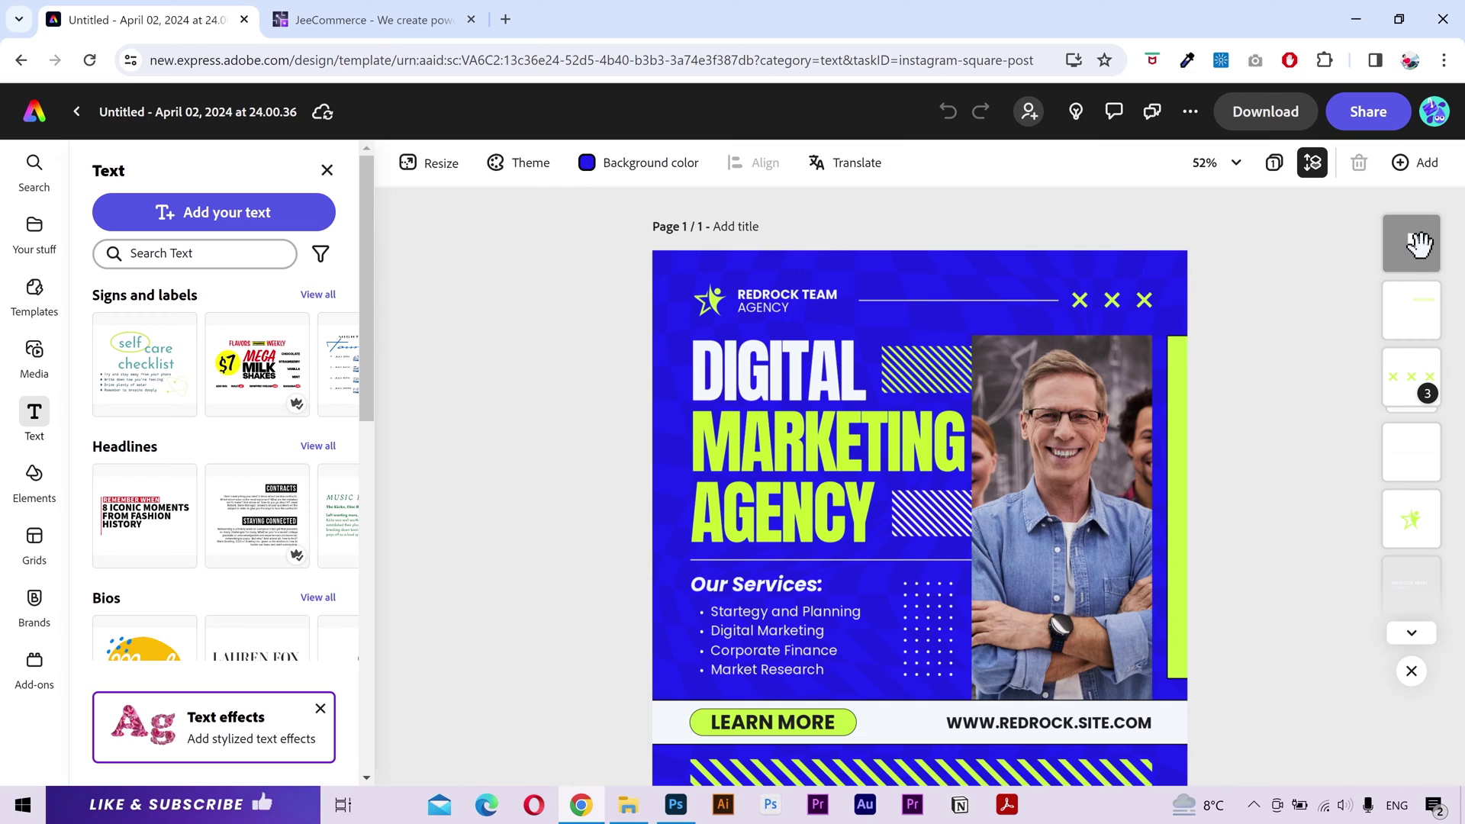
{"action": "scroll", "scroll_direction": "up", "scroll_amount": 3}
{"action": "scroll", "scroll_direction": "down", "scroll_amount": 3}
{"action": "scroll", "scroll_direction": "down", "scroll_amount": 3}
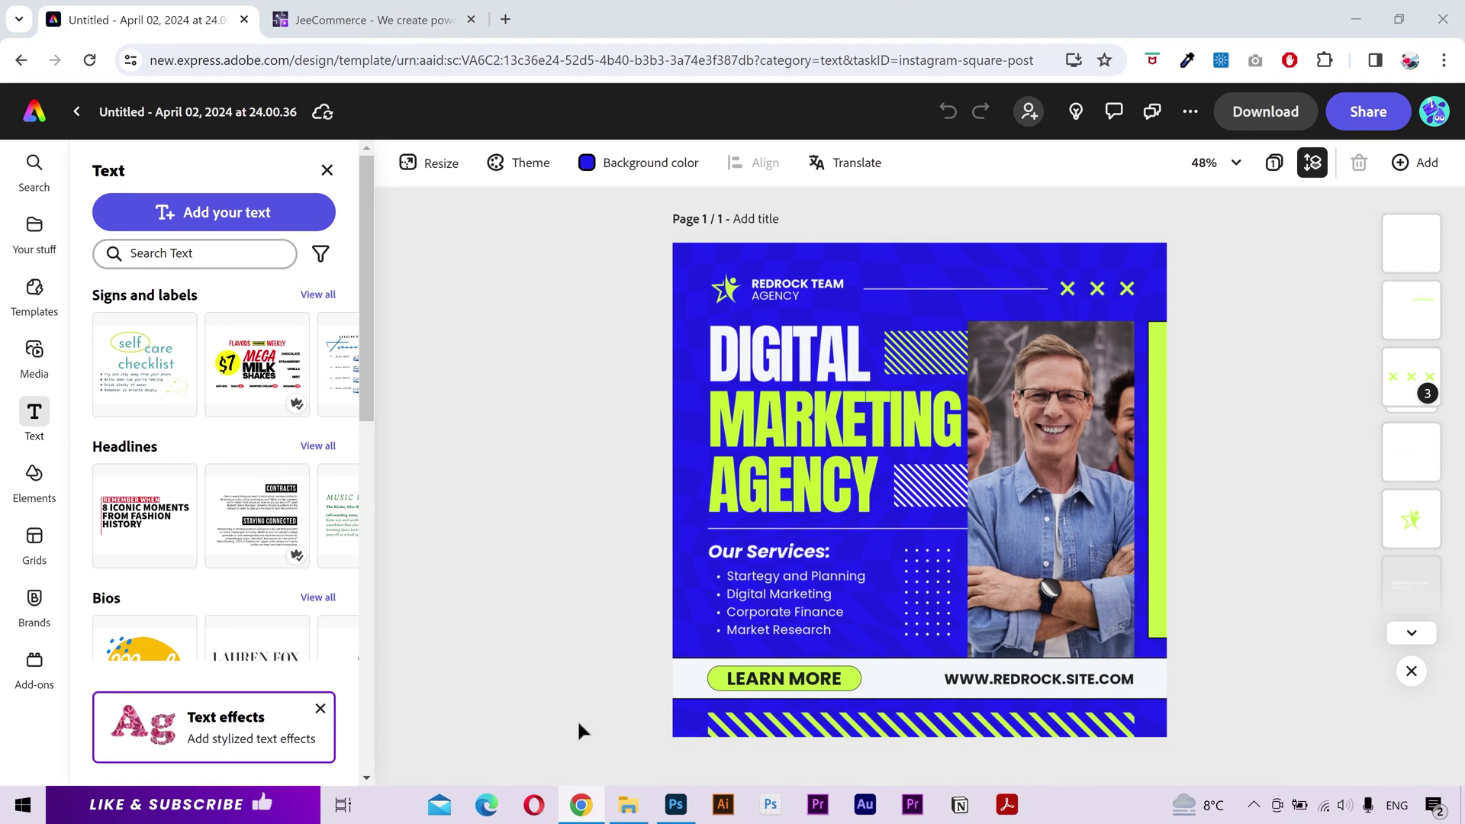
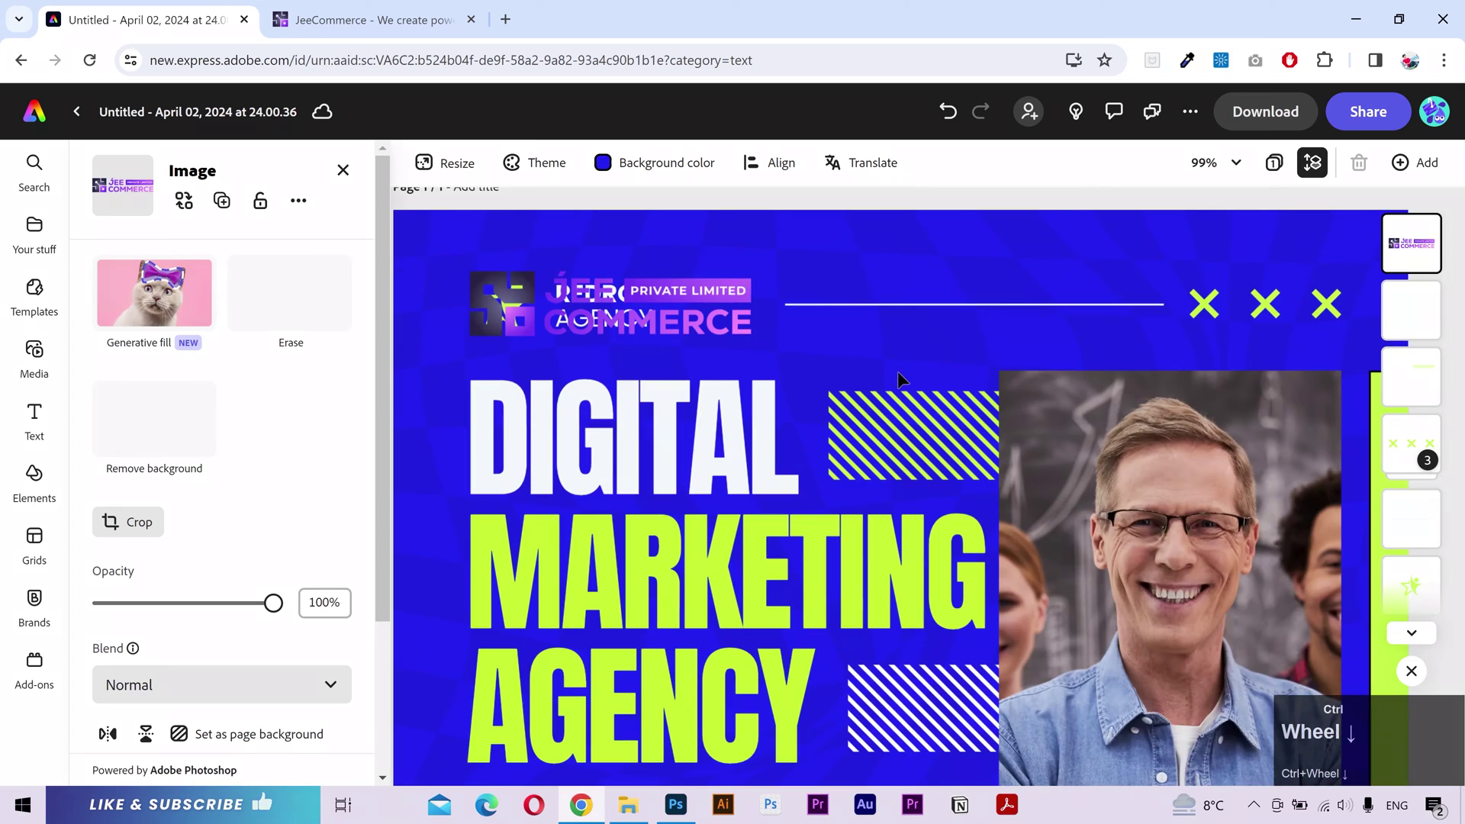
Step: Place the JeeCommerce logo over the template's original agency logo
{"action": "scroll", "scroll_direction": "down", "scroll_amount": 3}
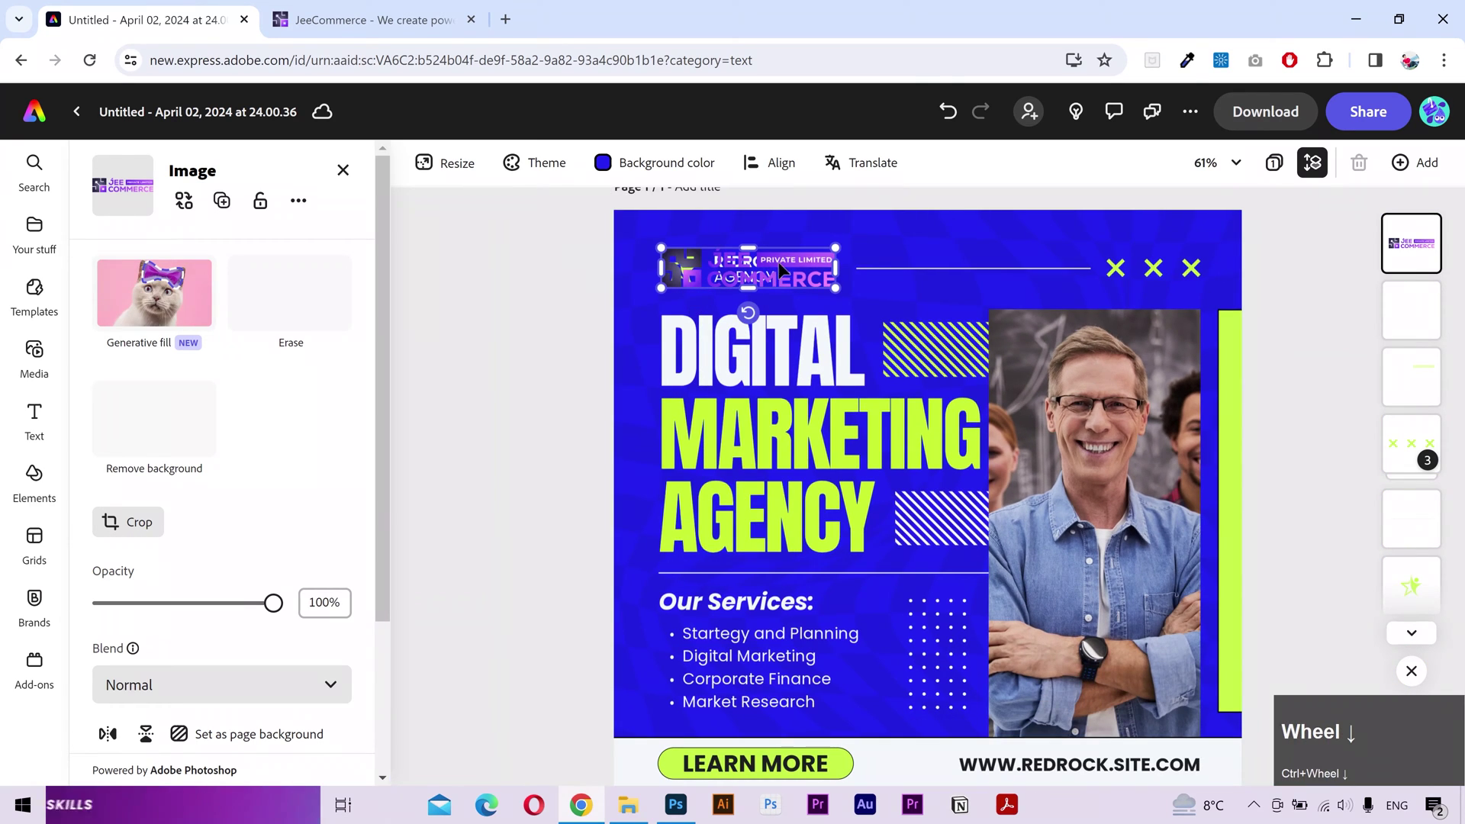
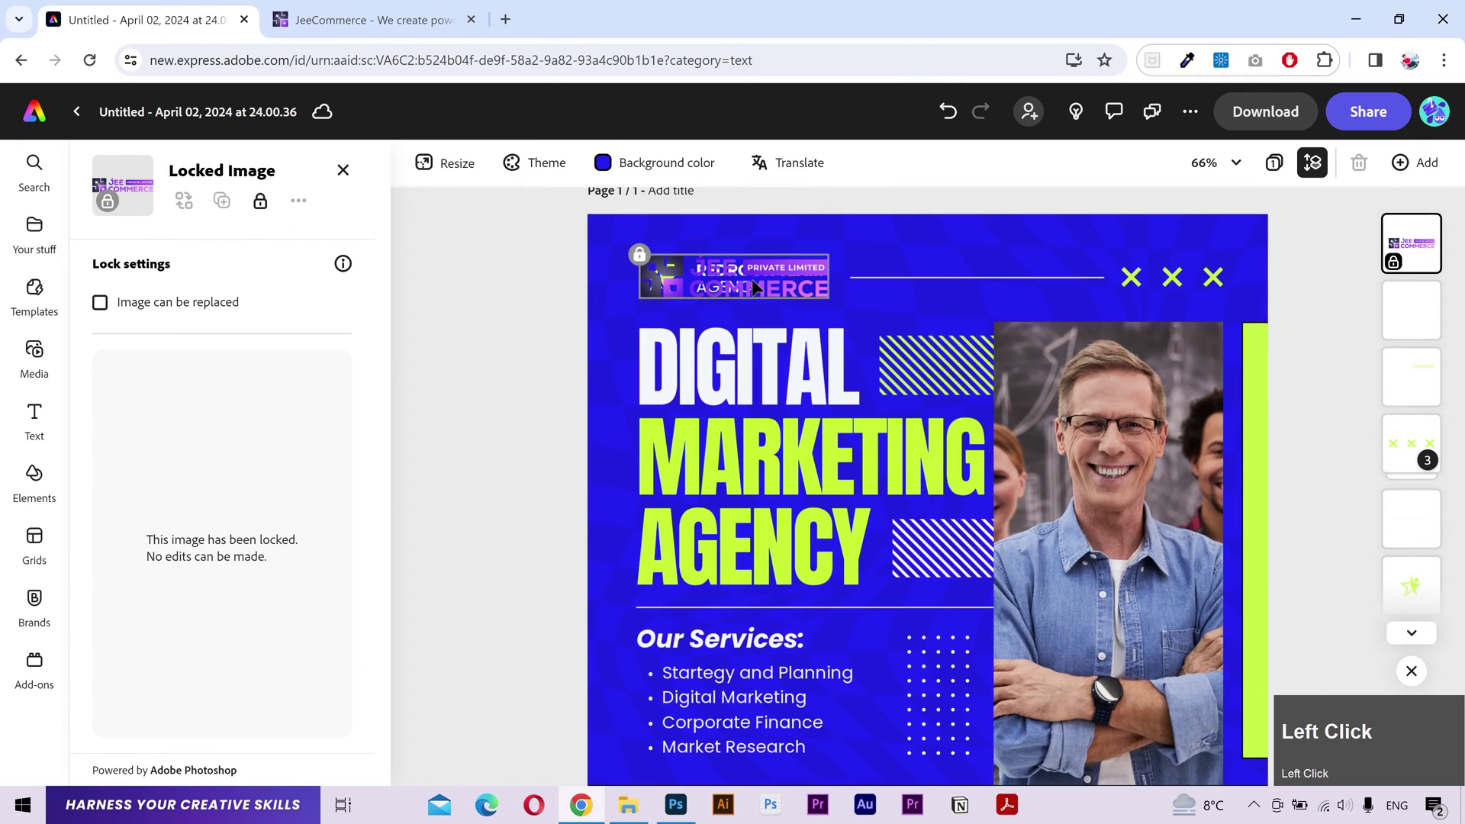
{"action": "scroll", "scroll_direction": "down", "scroll_amount": 3}
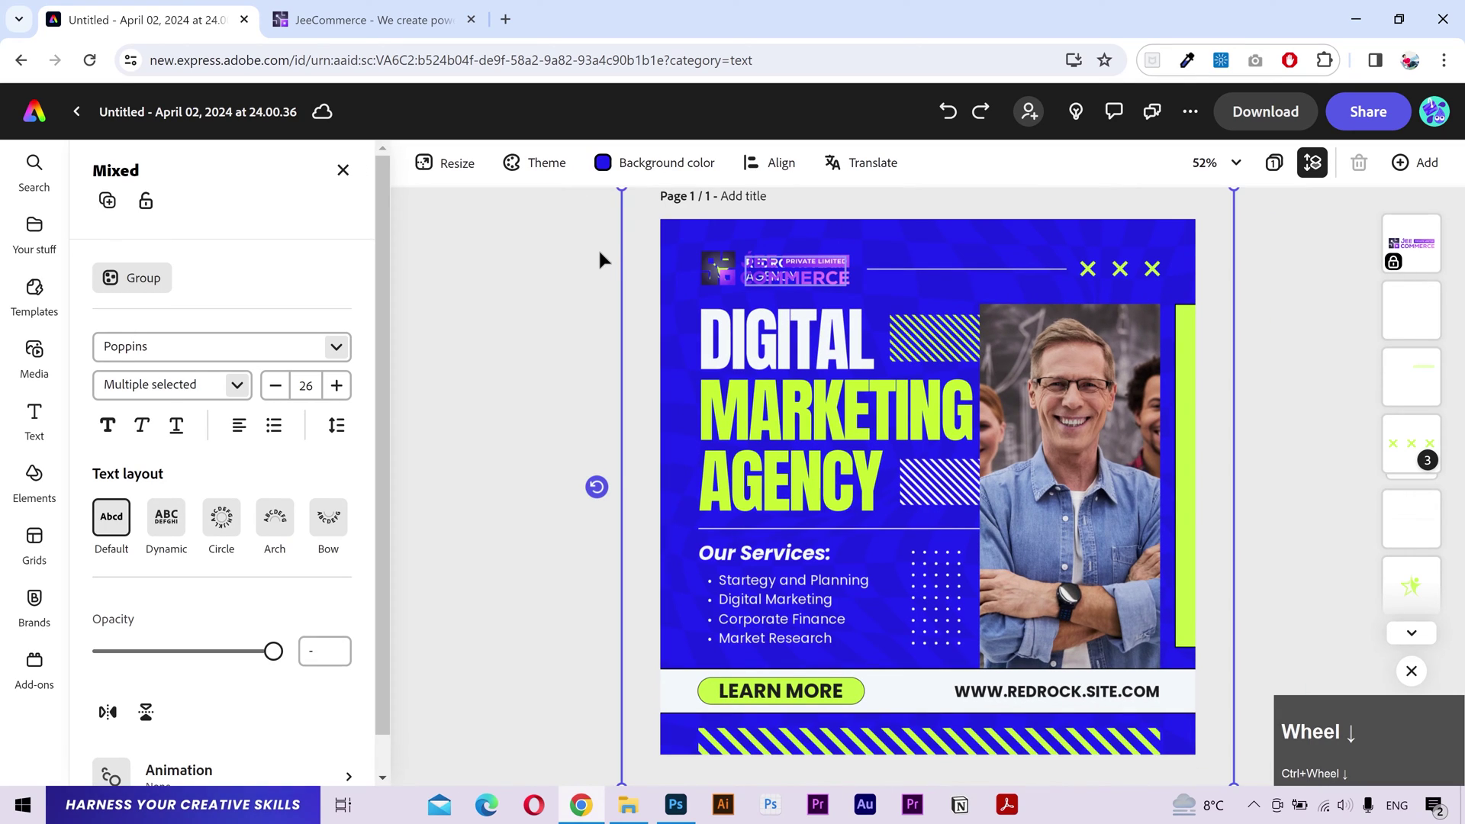
{"action": "left_click", "coordinate": [588, 255]}
{"action": "scroll", "scroll_direction": "up", "scroll_amount": 3}
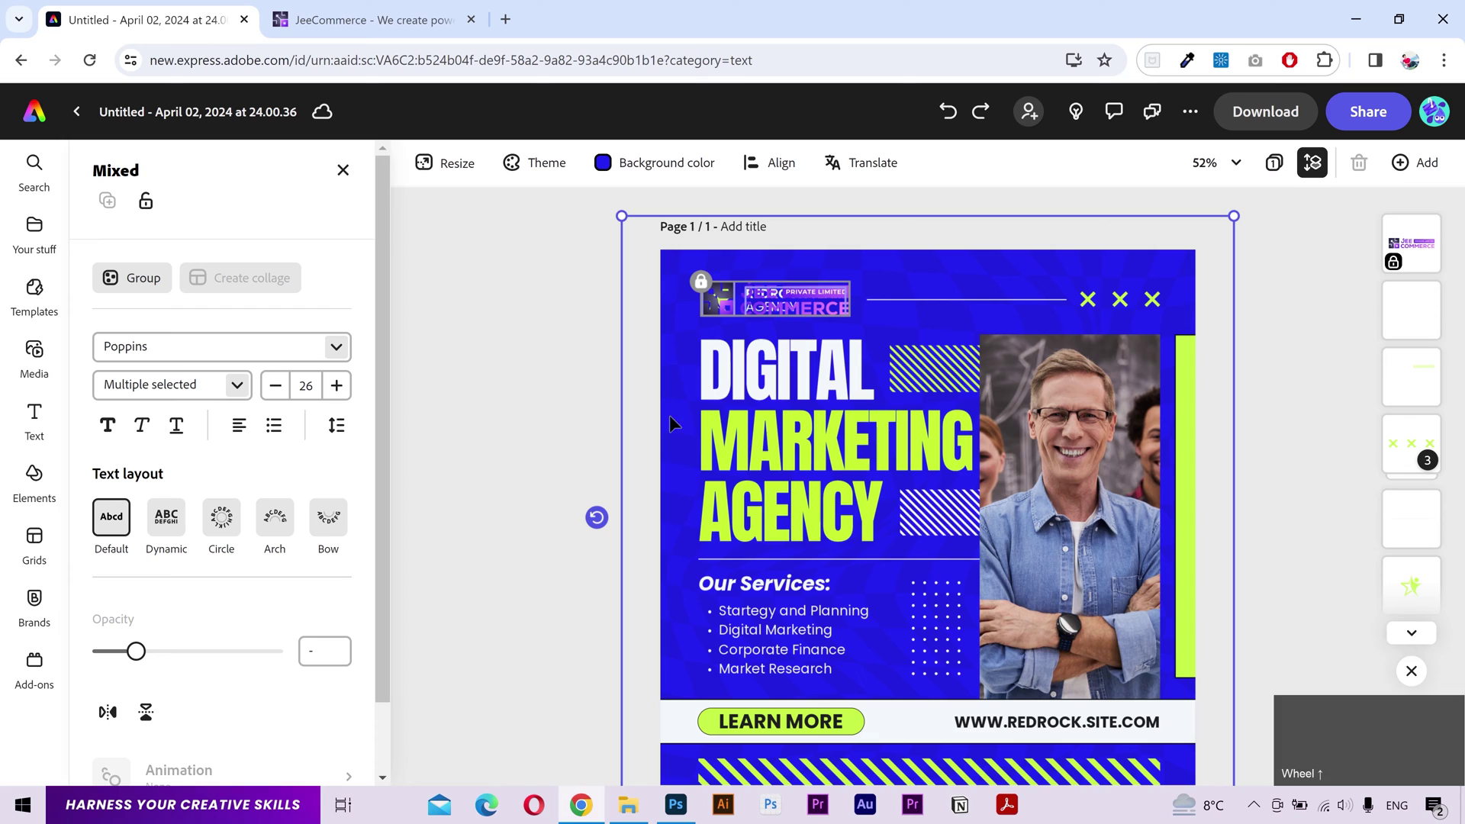
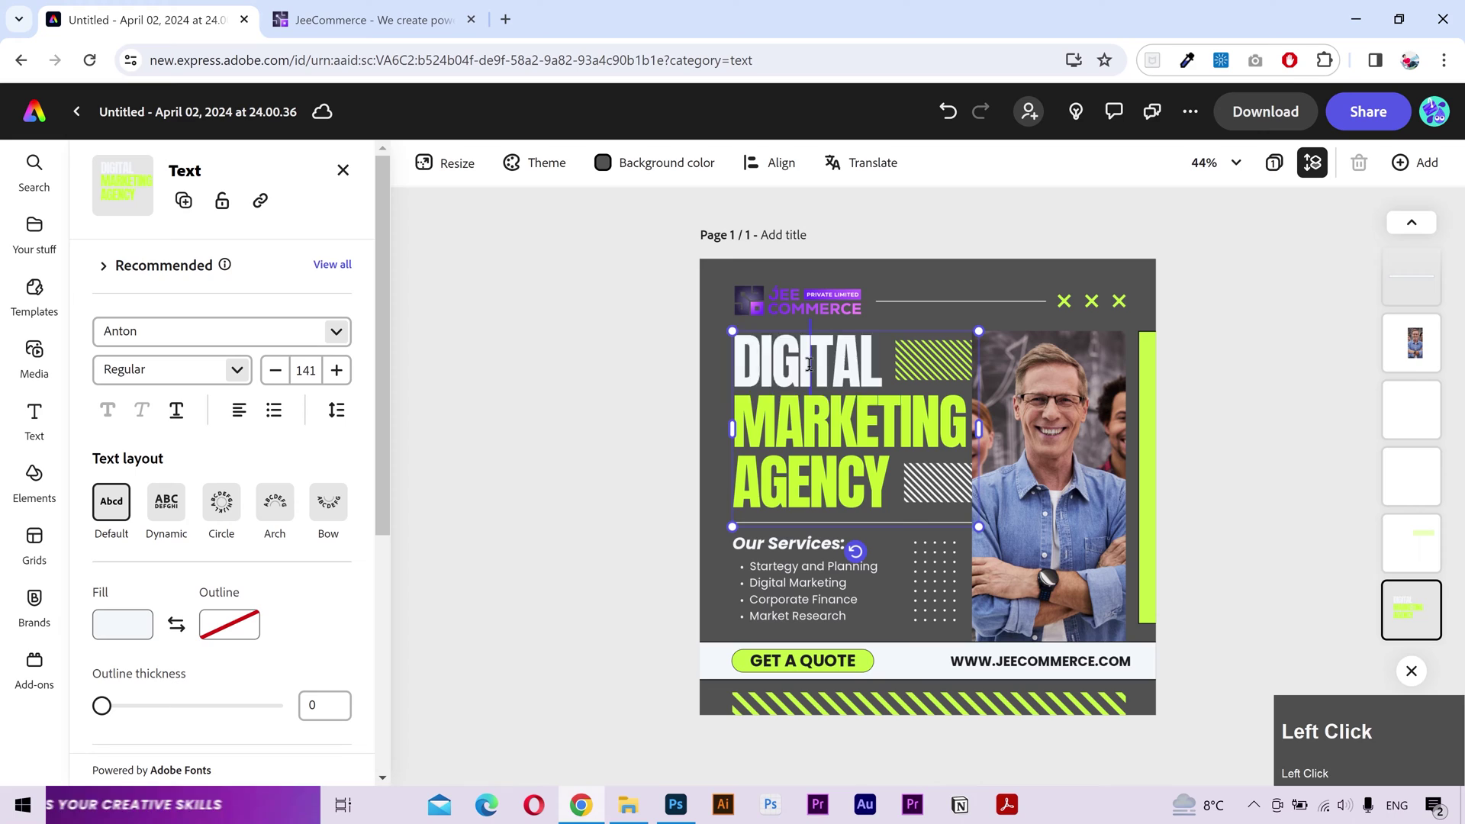
Step: Rewrite the headline as WE CREATE ECOMMERCE WEBSITES on two lines
{"action": "type", "text": "w"}
{"action": "key", "text": "Caps_Lock"}
{"action": "type", "text": "e"}
{"action": "key", "text": "space"}
{"action": "type", "text": "are"}
{"action": "type", "text": "are"}
{"action": "key", "text": "Caps_Lock"}
{"action": "type", "text": "createcom"}
{"action": "type", "text": "mmerce"}
{"action": "key", "text": "shift+Down"}
{"action": "key", "text": "Right"}
{"action": "type", "text": "websiWEBSITEs"}
{"action": "key", "text": "Down"}
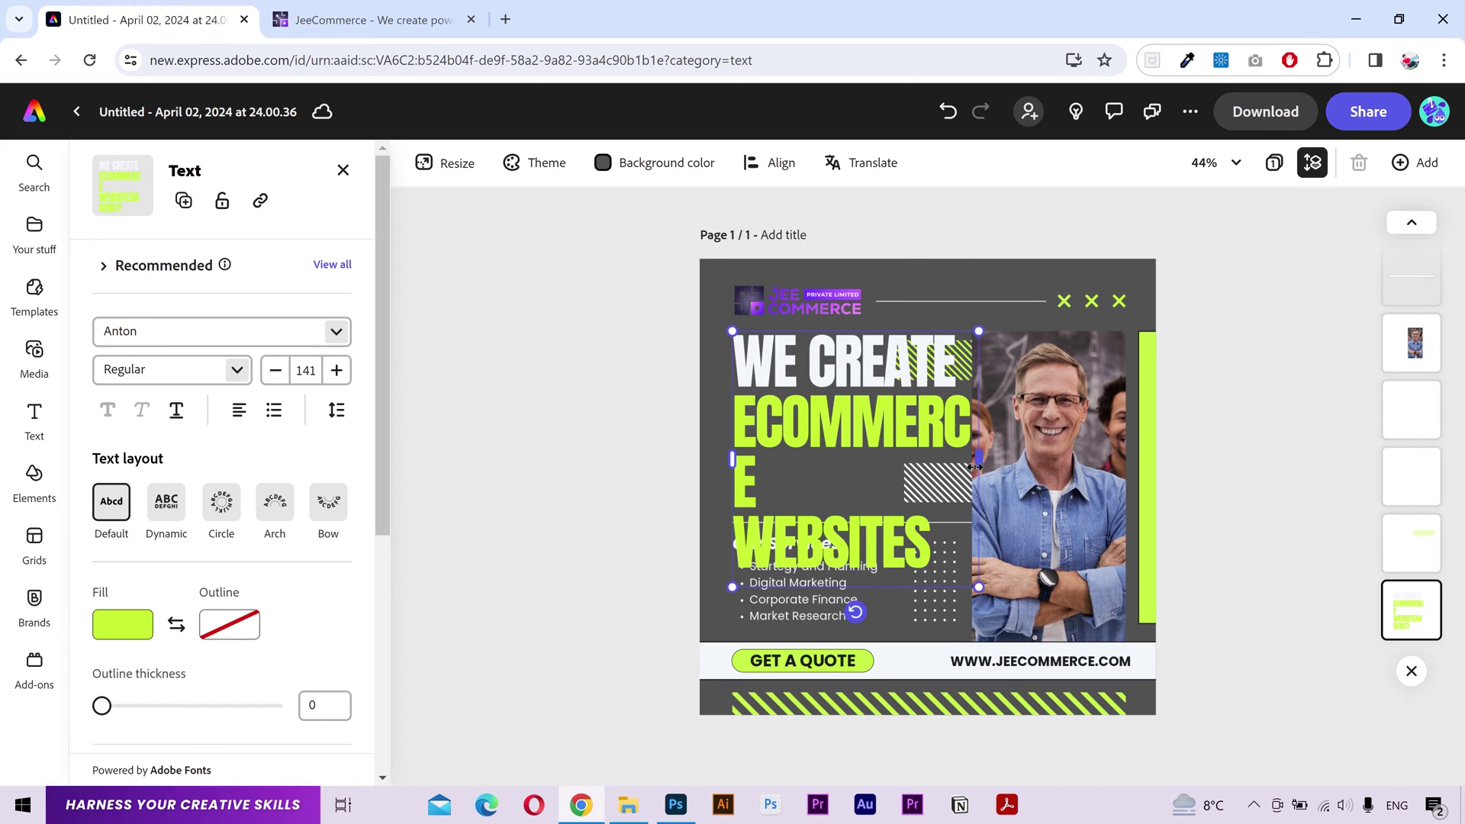
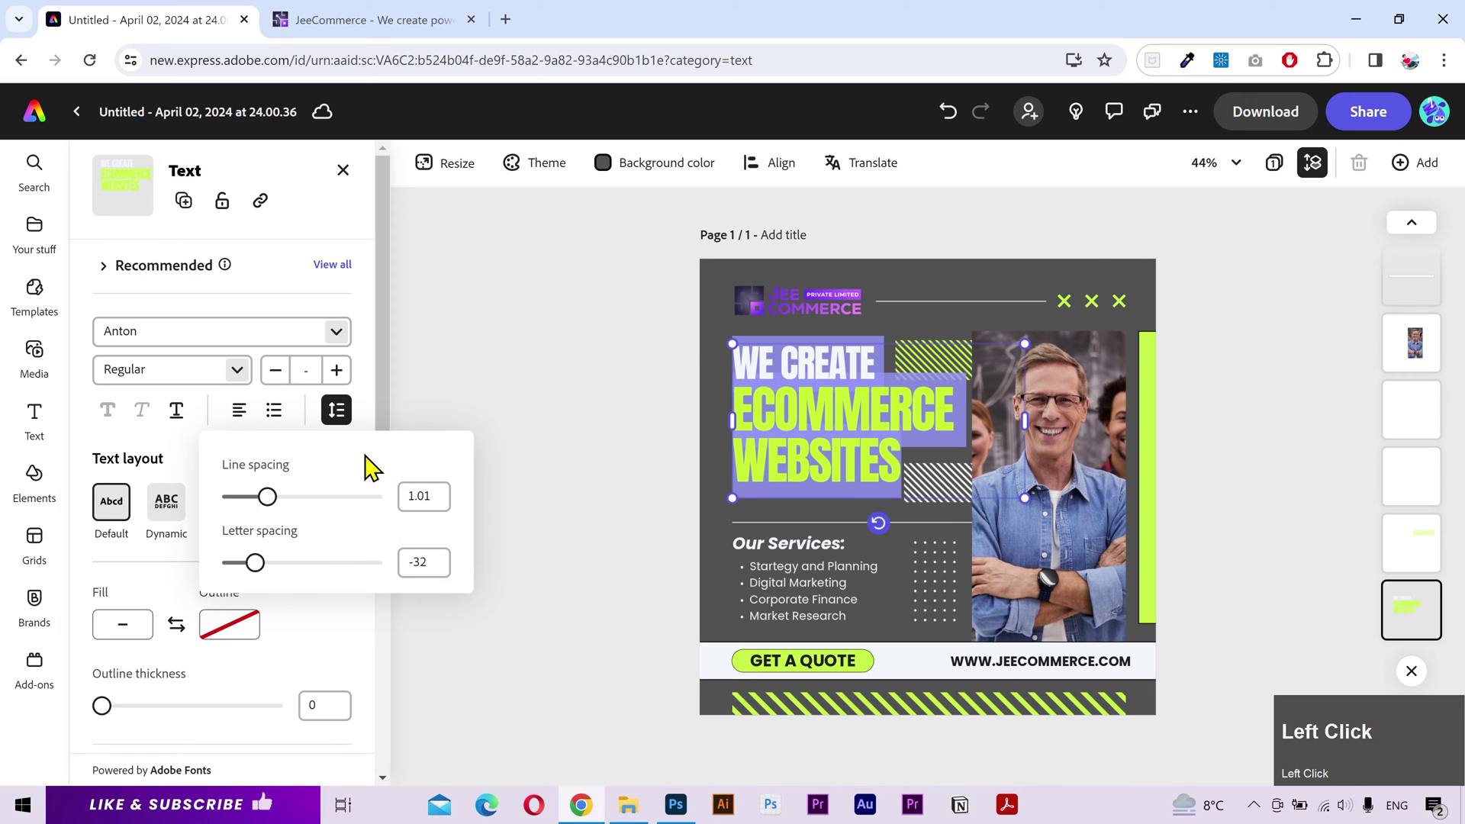
Step: Set the headline's line spacing to 1.2
{"action": "key", "text": "Up"}
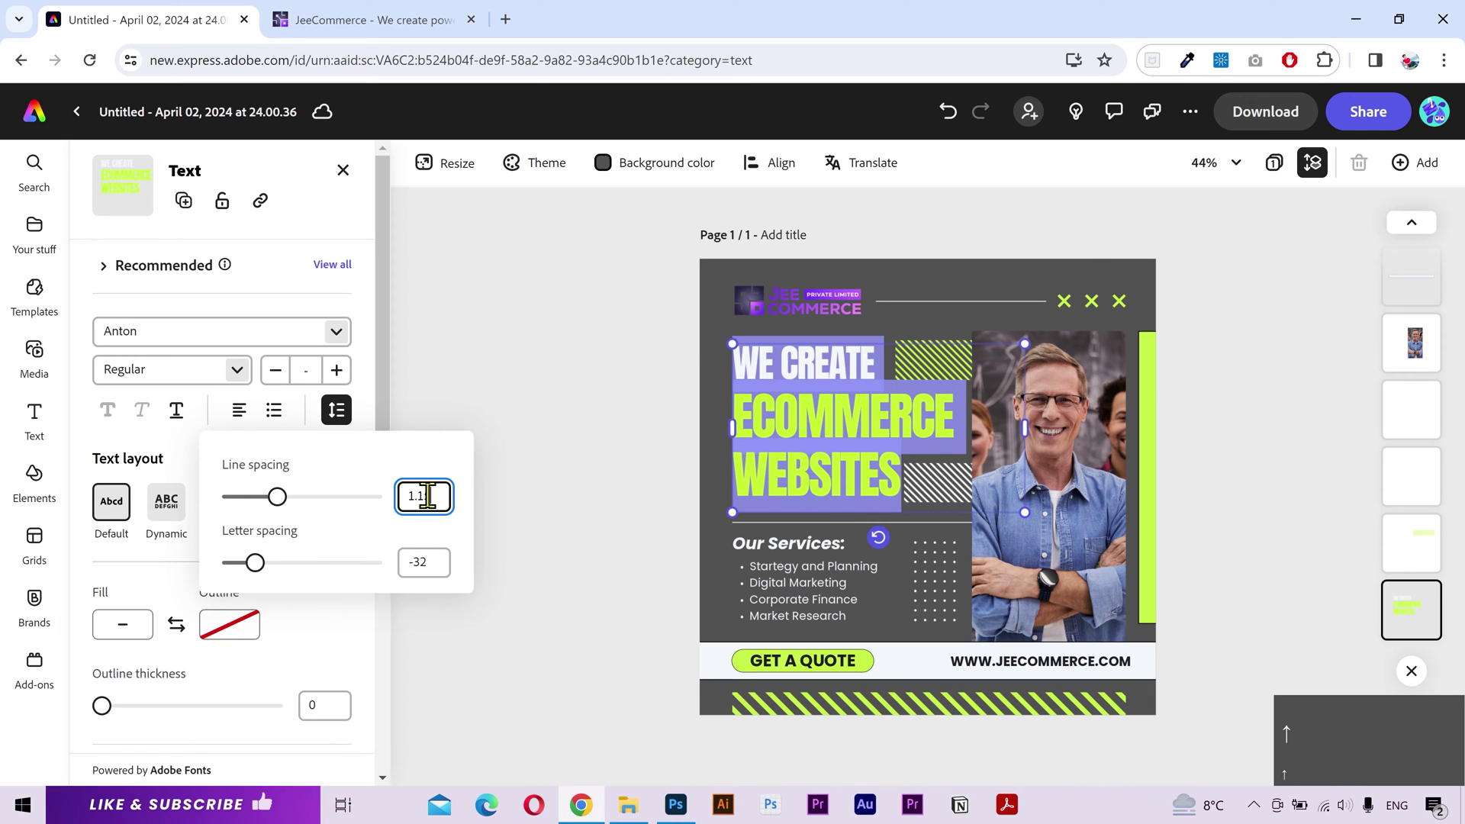
{"action": "key", "text": "Down"}
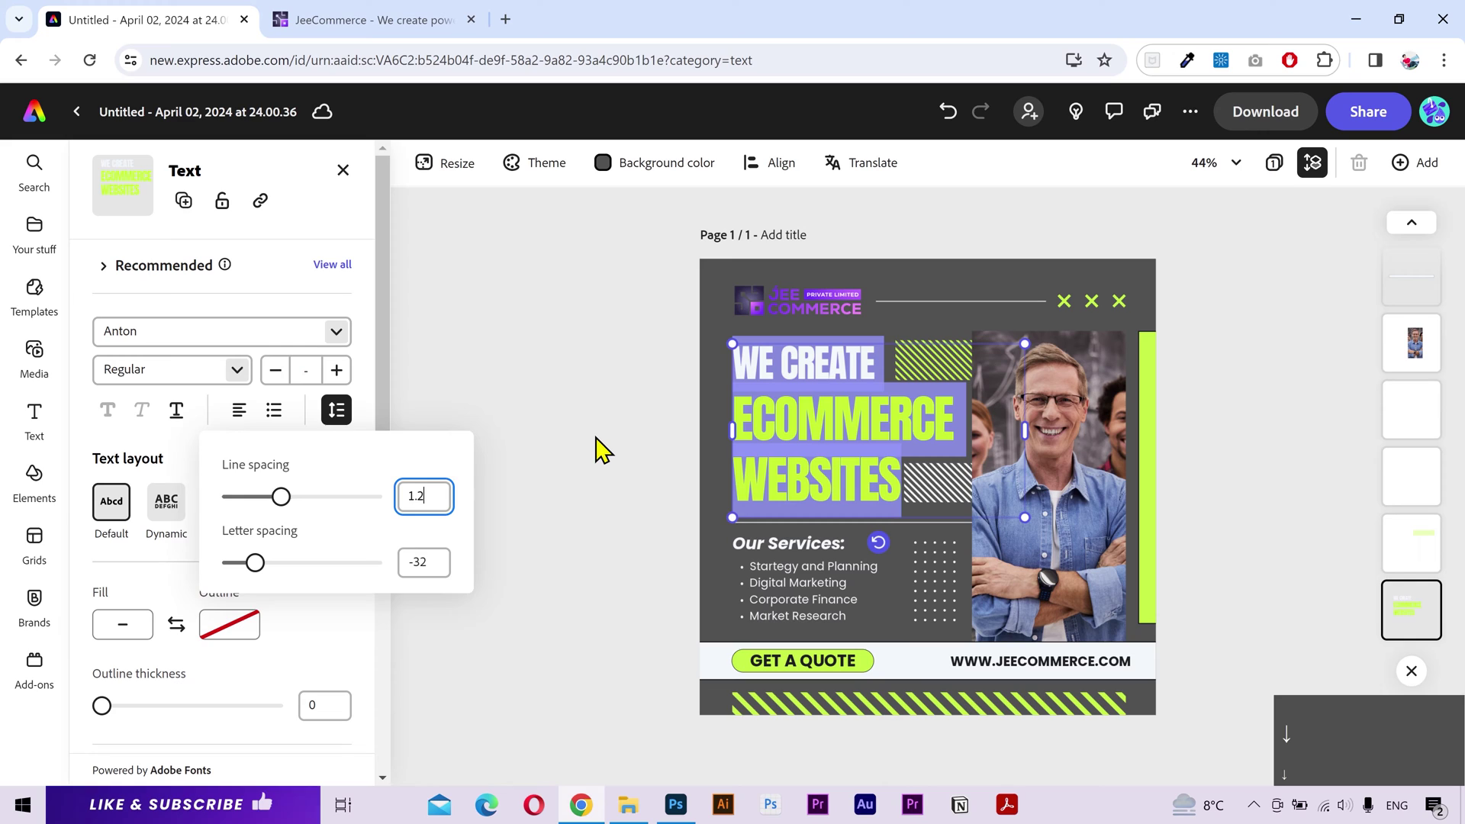
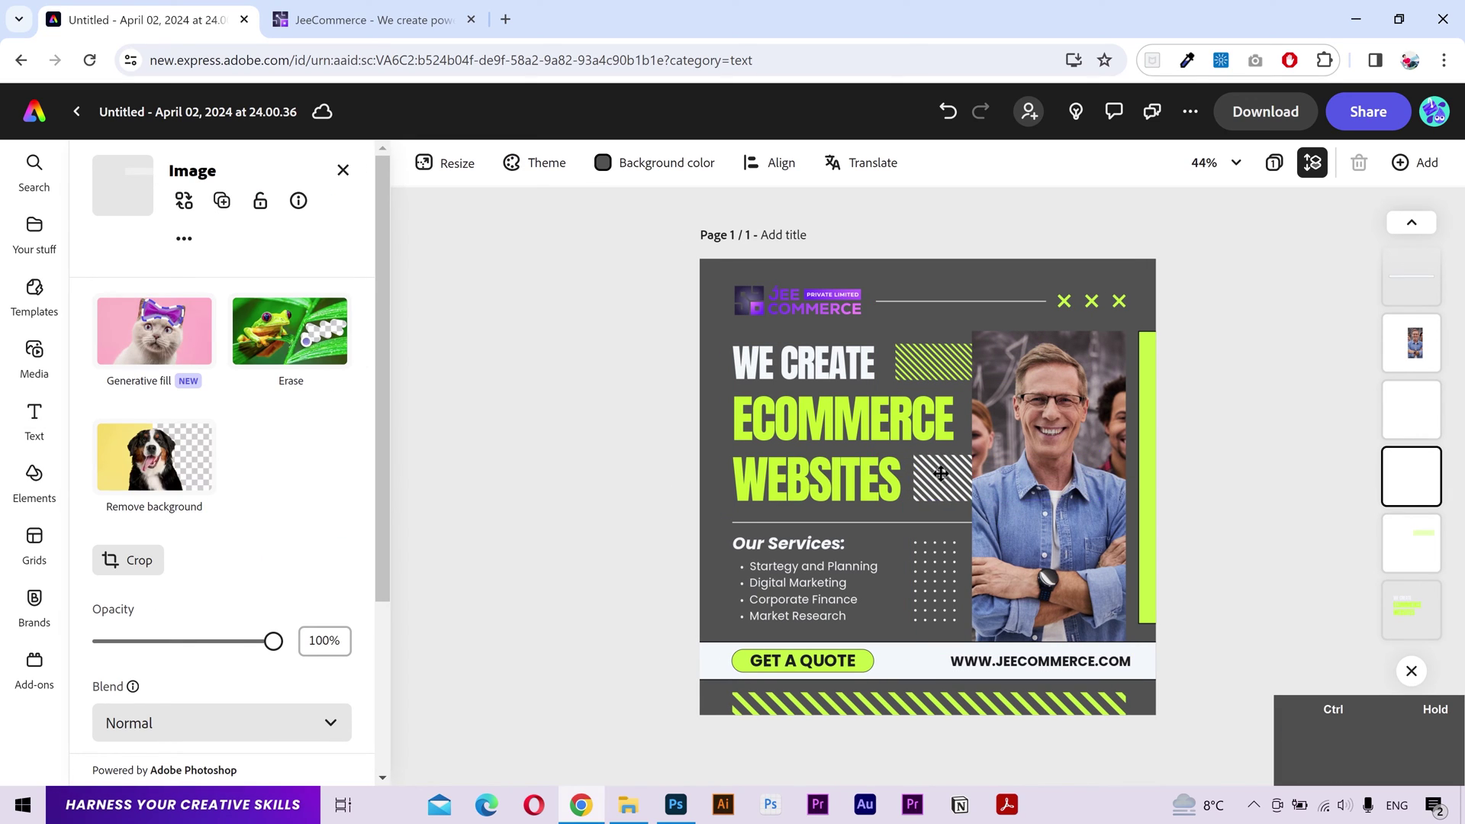
Step: Bring BG 1.jpg into the design and set the light textured image as the page background
{"action": "left_click", "coordinate": [656, 487]}
{"action": "scroll", "scroll_direction": "up", "scroll_amount": 3}
{"action": "left_click", "coordinate": [459, 14]}
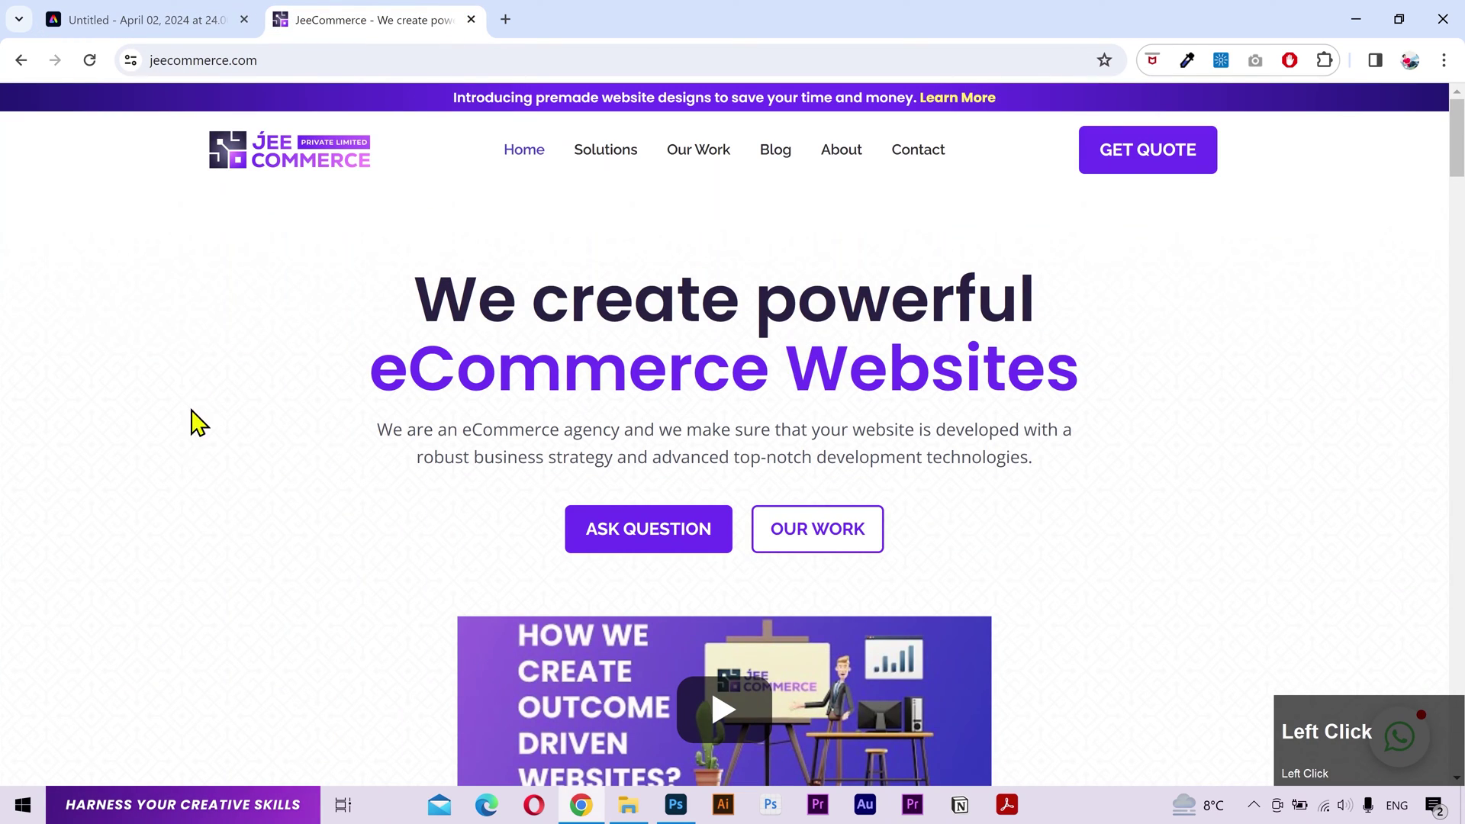
{"action": "scroll", "scroll_direction": "up", "scroll_amount": 3}
{"action": "left_click_drag", "start_coordinate": [153, 15], "coordinate": [320, 543]}
{"action": "scroll", "scroll_direction": "down", "scroll_amount": 3}
{"action": "left_click", "coordinate": [303, 545]}
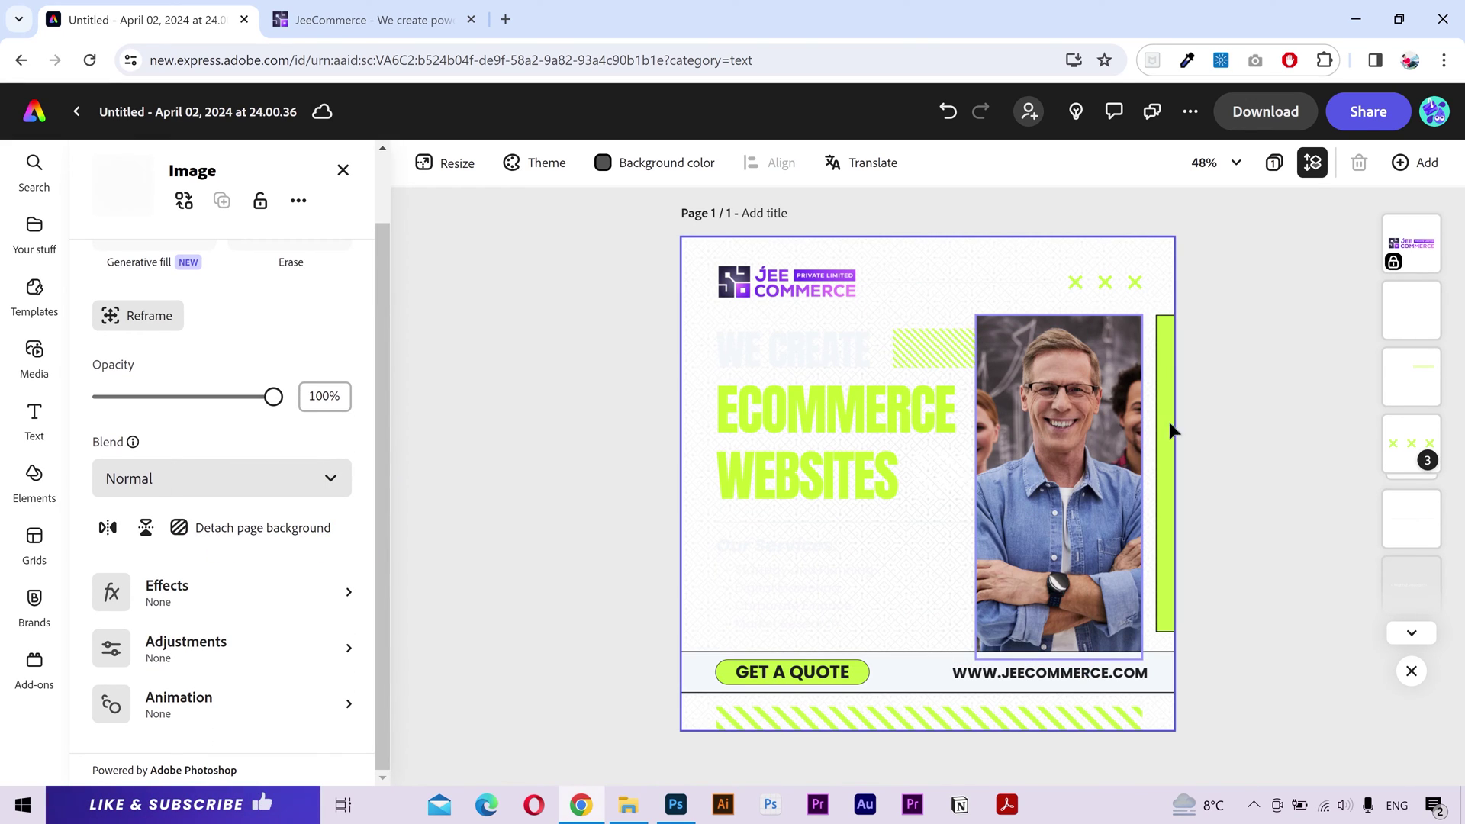
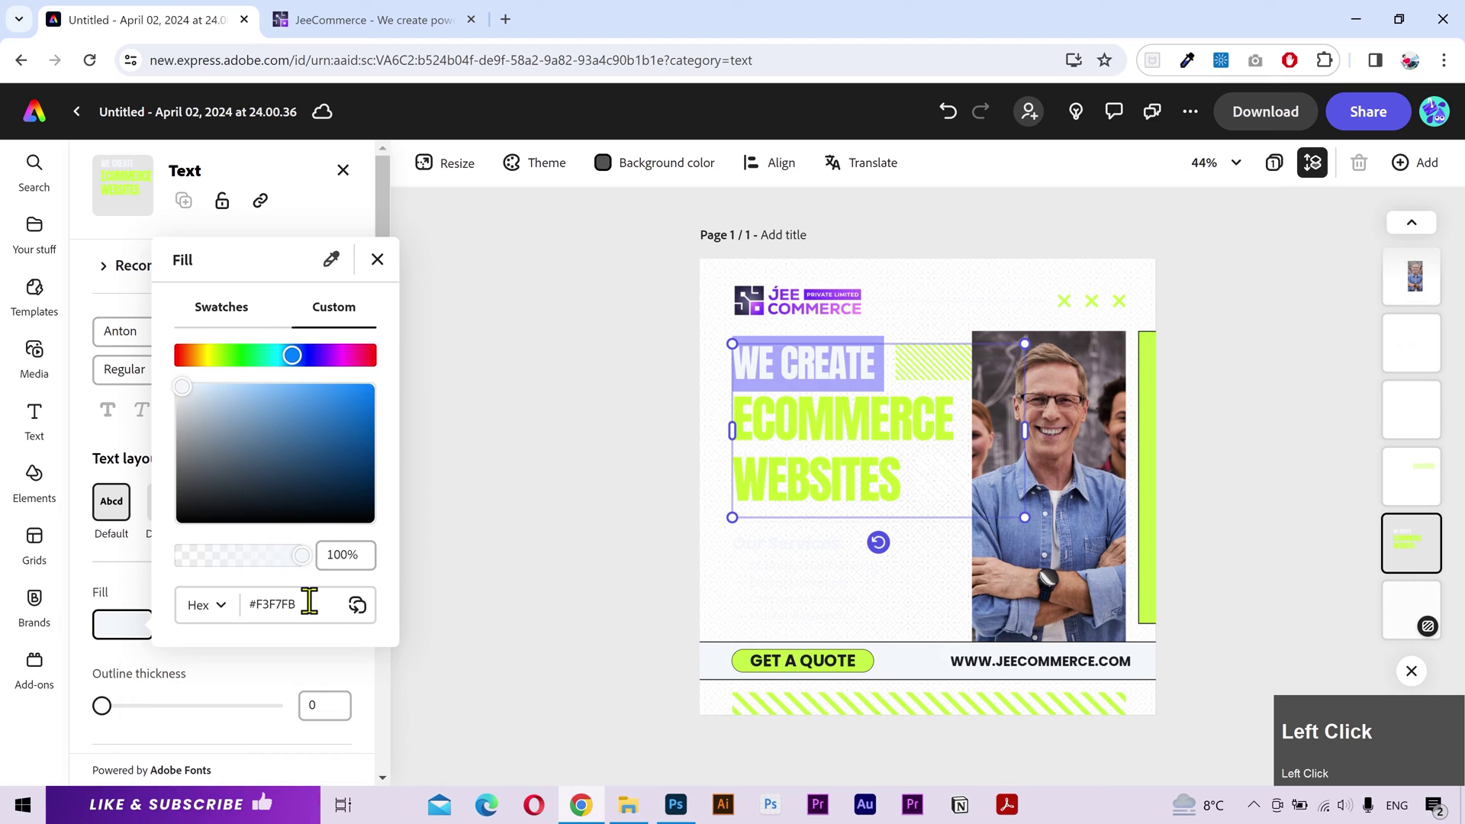
Step: Recolour the WE CREATE line and the services heading and list to dark navy #282140
{"action": "key", "text": "ctrl+v"}
{"action": "key", "text": "Return"}
{"action": "left_click_drag", "start_coordinate": [595, 518], "coordinate": [149, 666]}
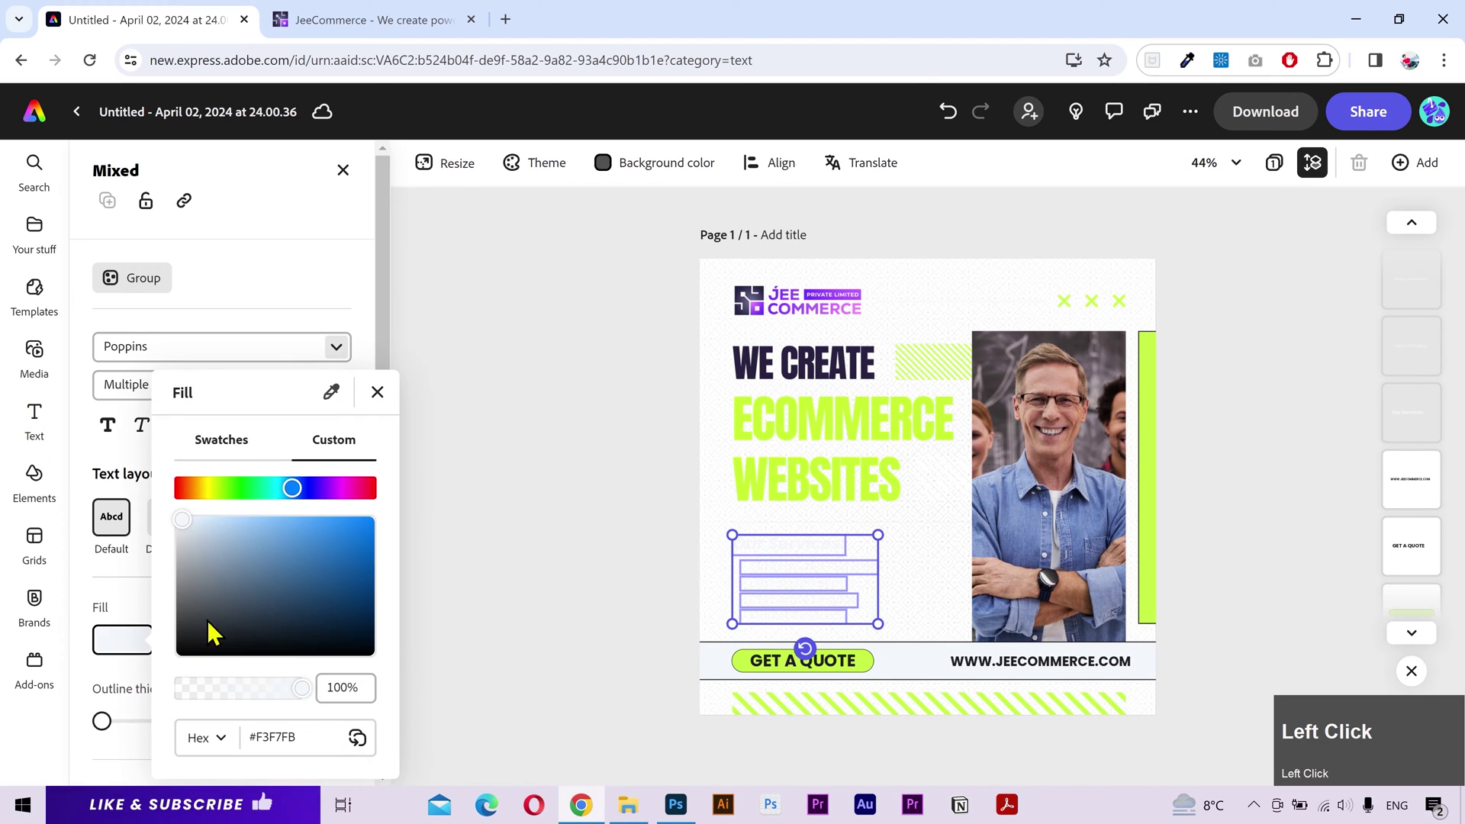
{"action": "key", "text": "ctrl+v"}
{"action": "key", "text": "Return"}
Step: Select the divider line and bottom striped band to recolour them dark navy
{"action": "left_click", "coordinate": [611, 505]}
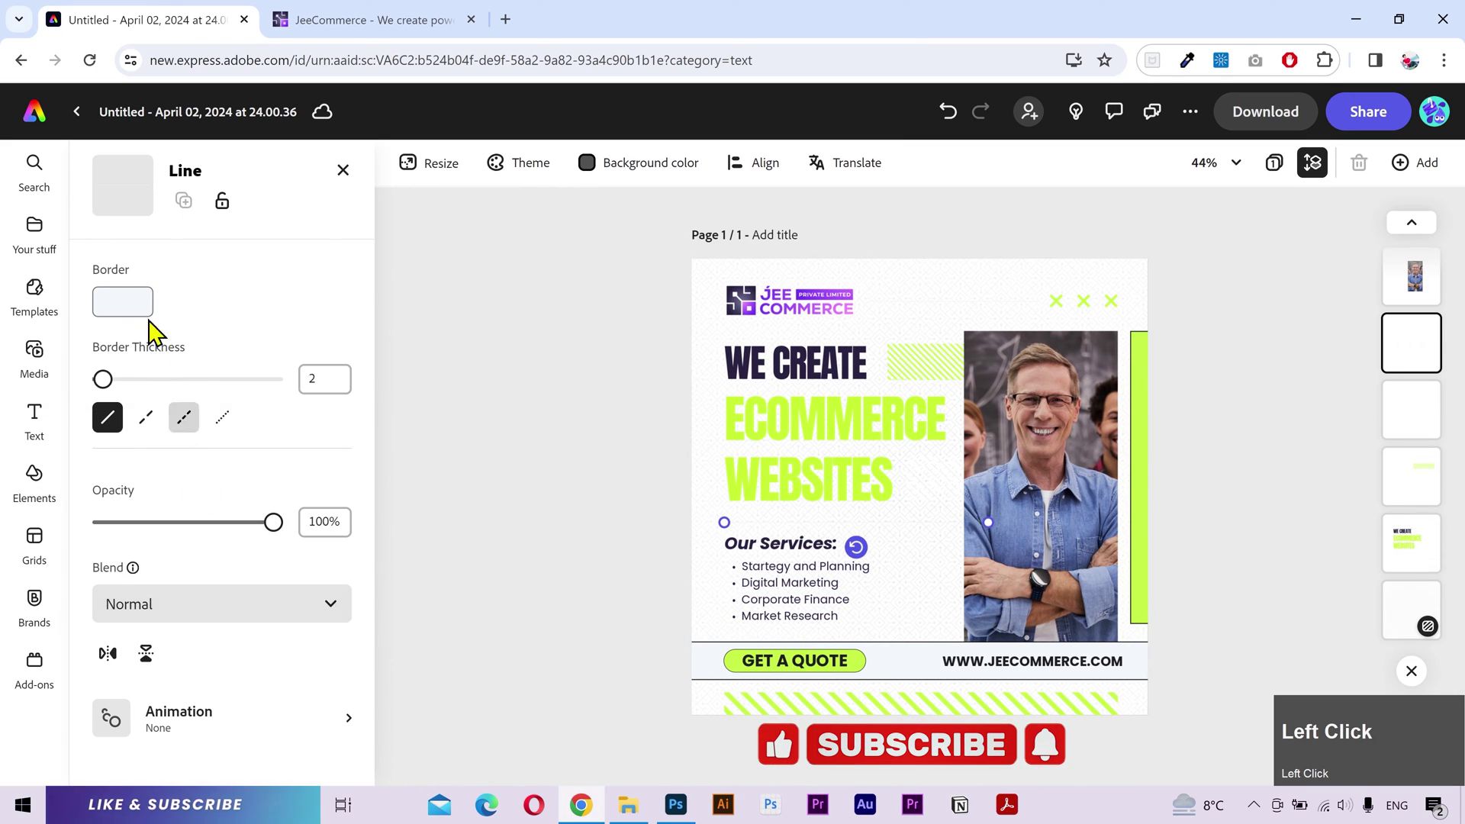
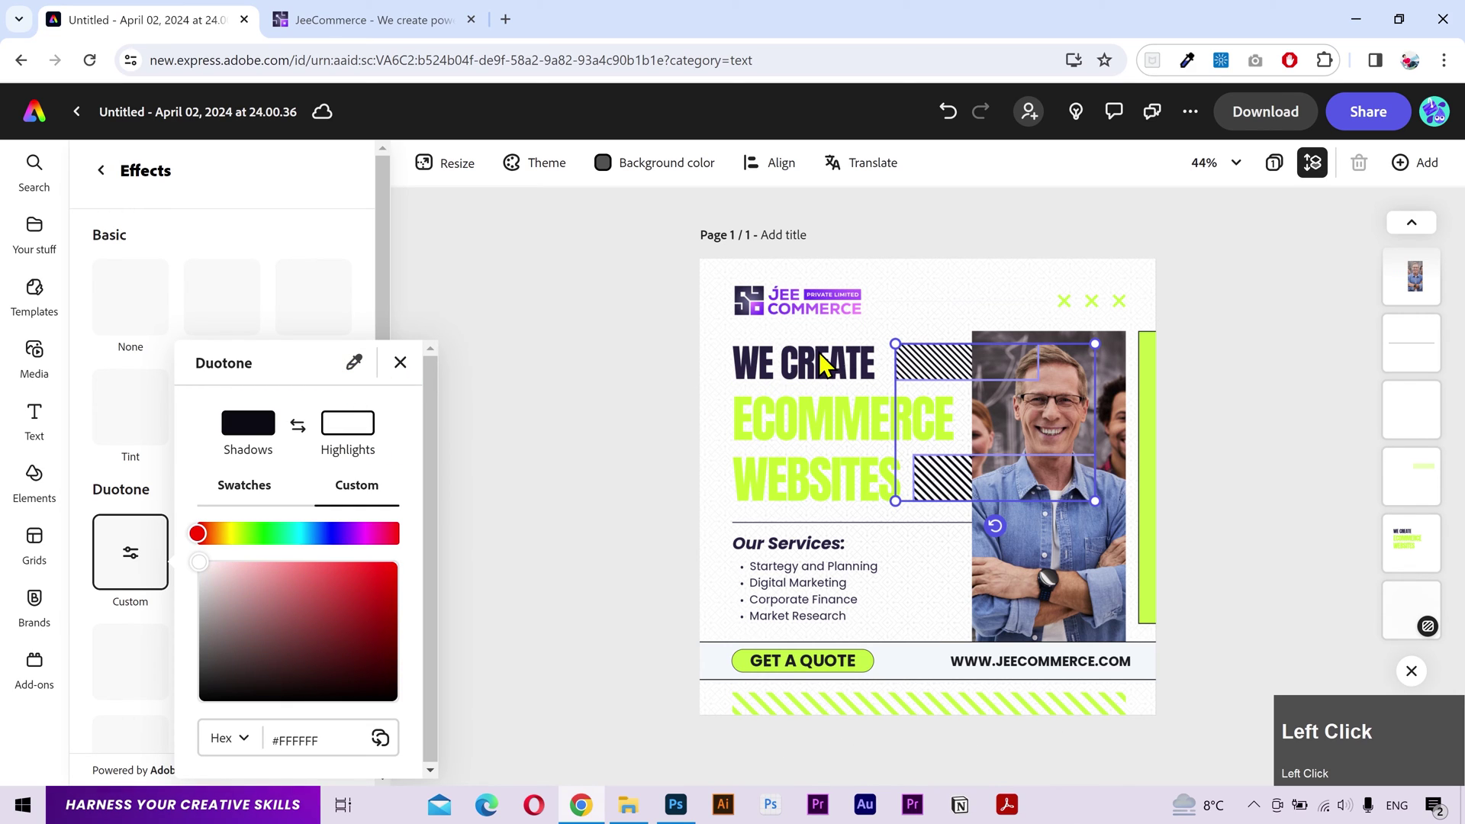
{"action": "left_click", "coordinate": [898, 713]}
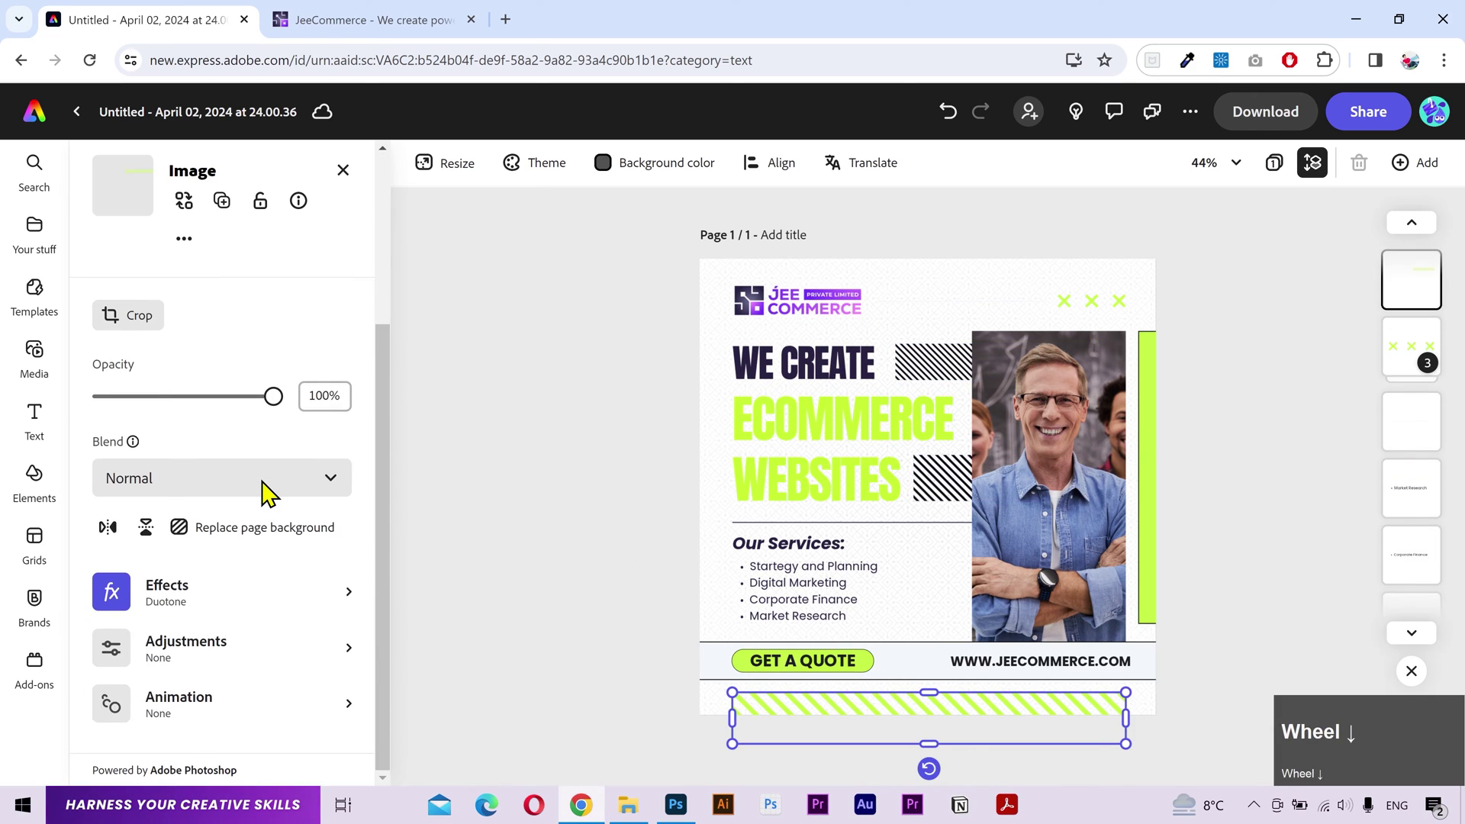
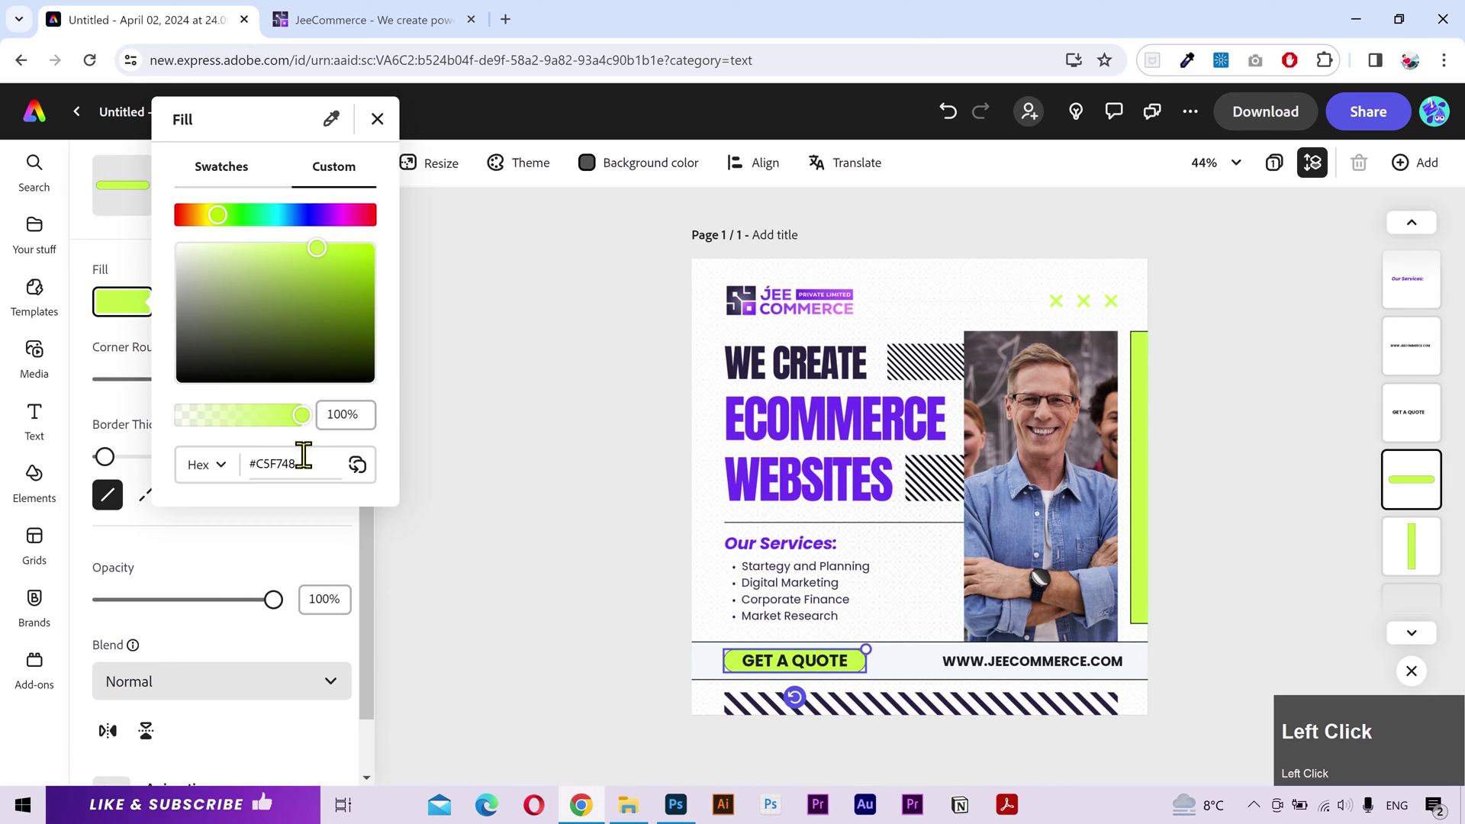
Step: Make the GET A QUOTE button purple #6e30f2 with yellow #FEF163 text
{"action": "key", "text": "ctrl+v"}
{"action": "key", "text": "Return"}
{"action": "key", "text": "Return"}
{"action": "left_click", "coordinate": [247, 573]}
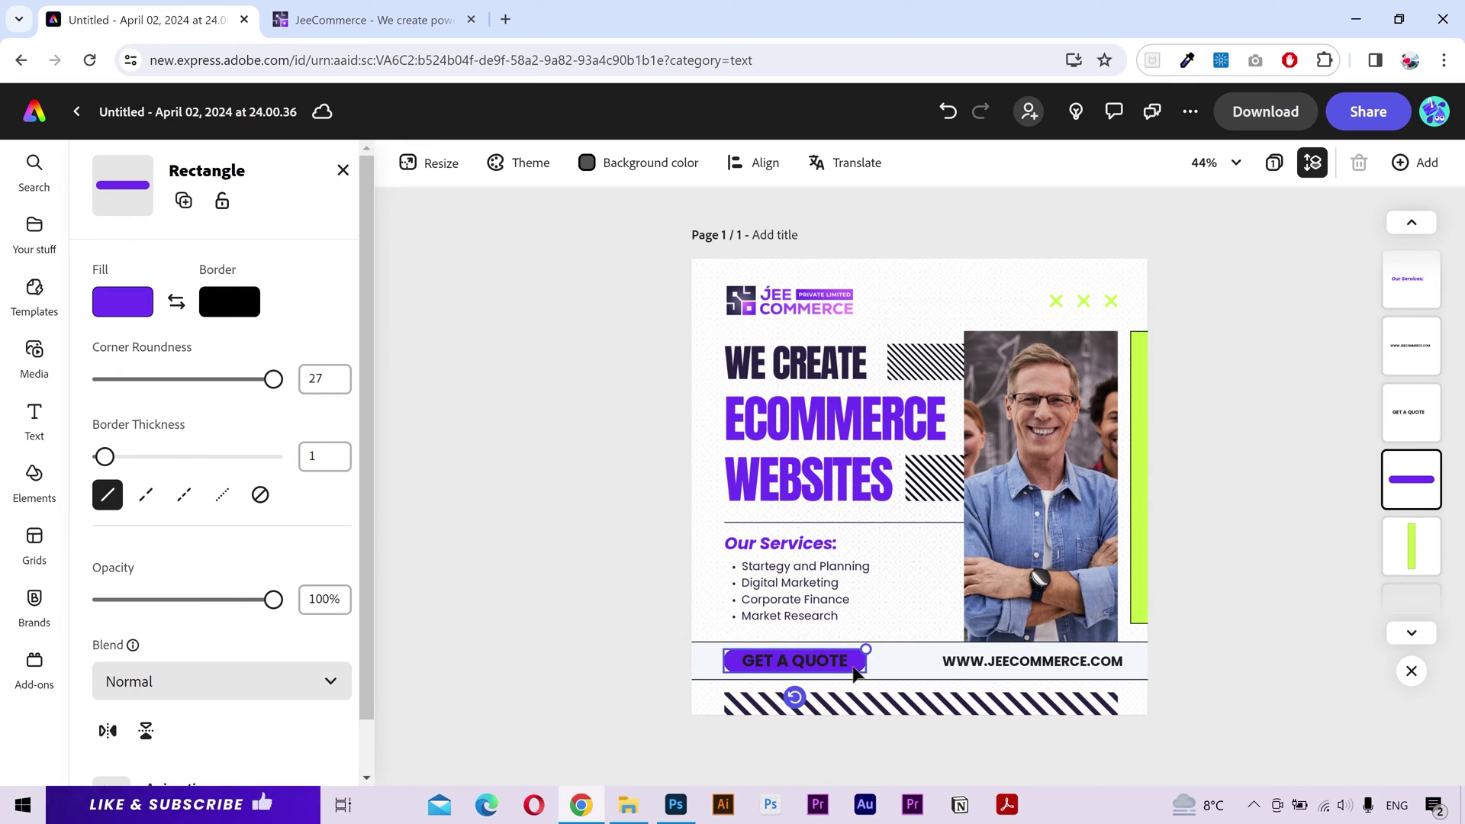
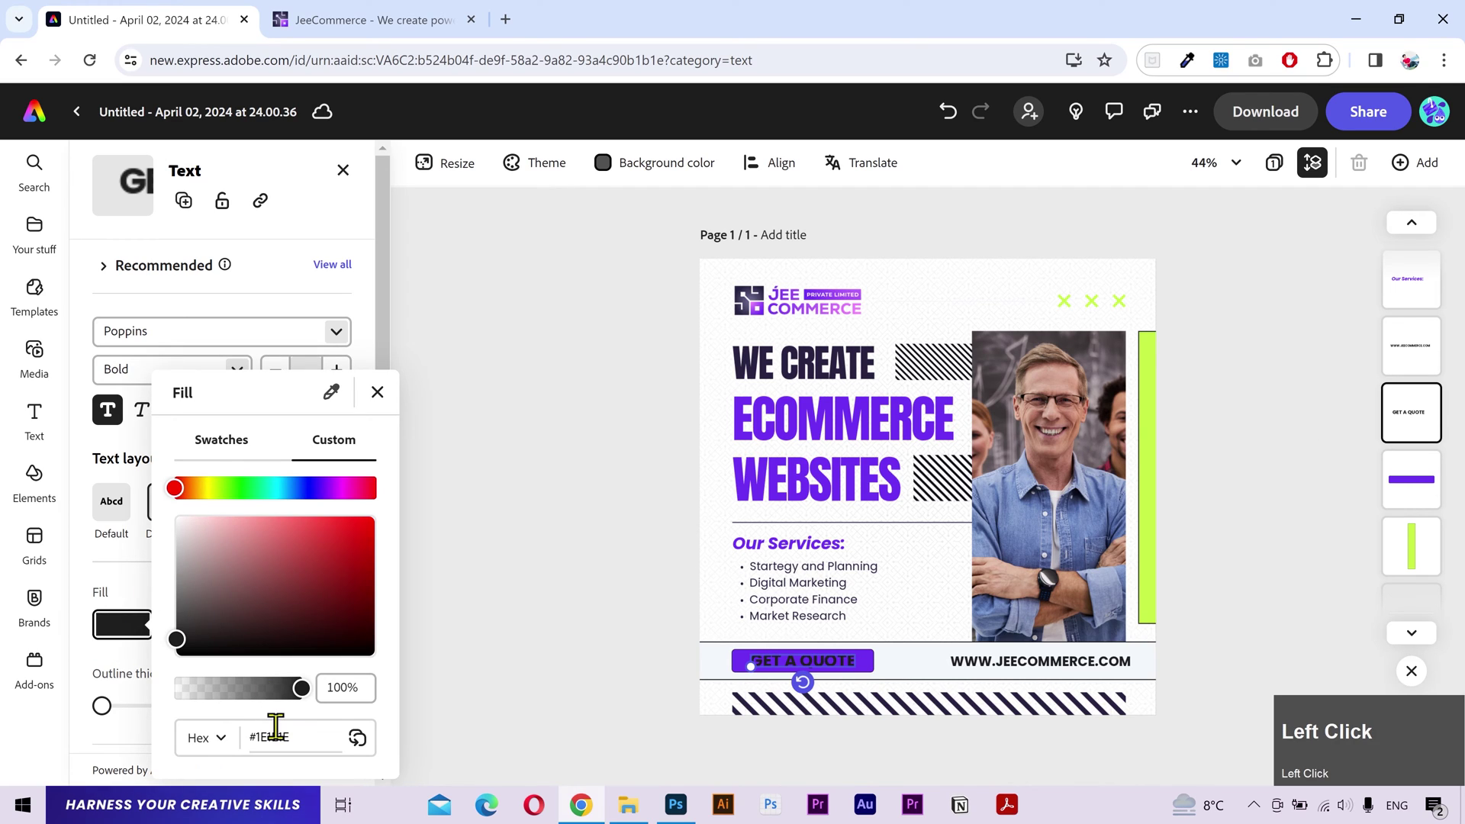
{"action": "key", "text": "Return"}
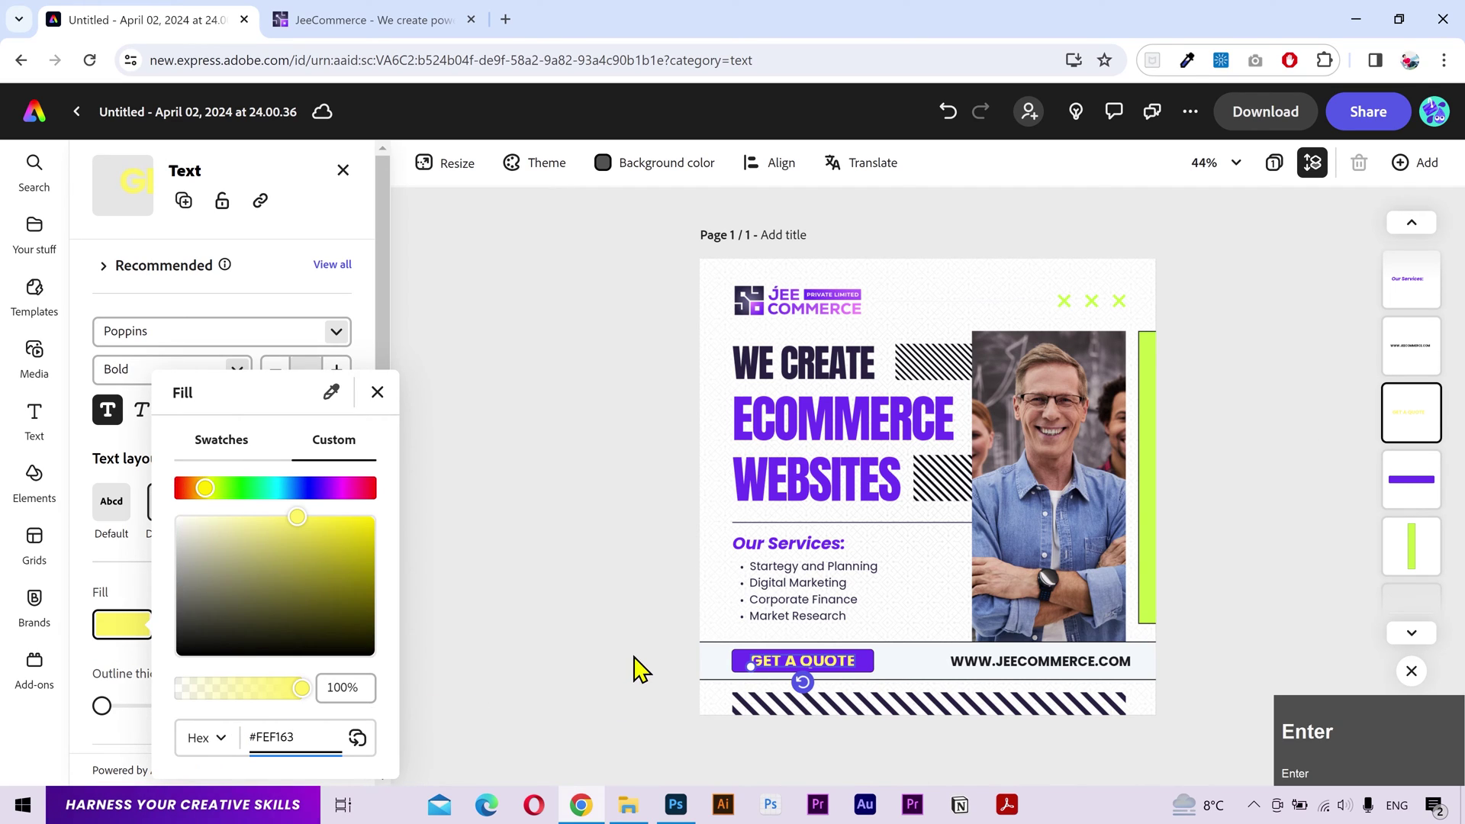
{"action": "left_click", "coordinate": [633, 616]}
Step: Change the lime green vertical bar's fill from #C5F748 to dark purple
{"action": "double_click", "coordinate": [1088, 306]}
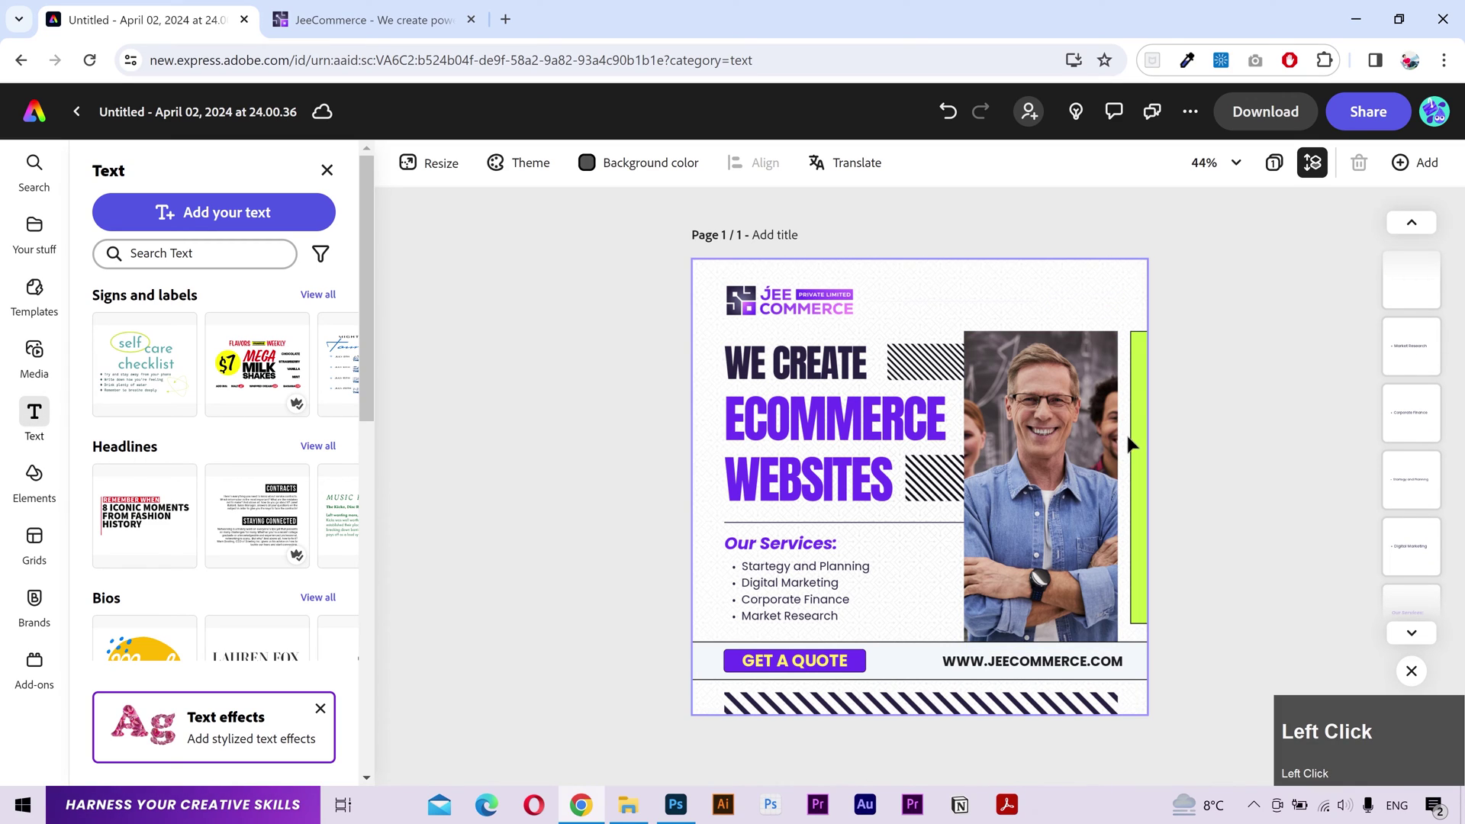
{"action": "double_click", "coordinate": [1140, 442]}
{"action": "double_click", "coordinate": [123, 316]}
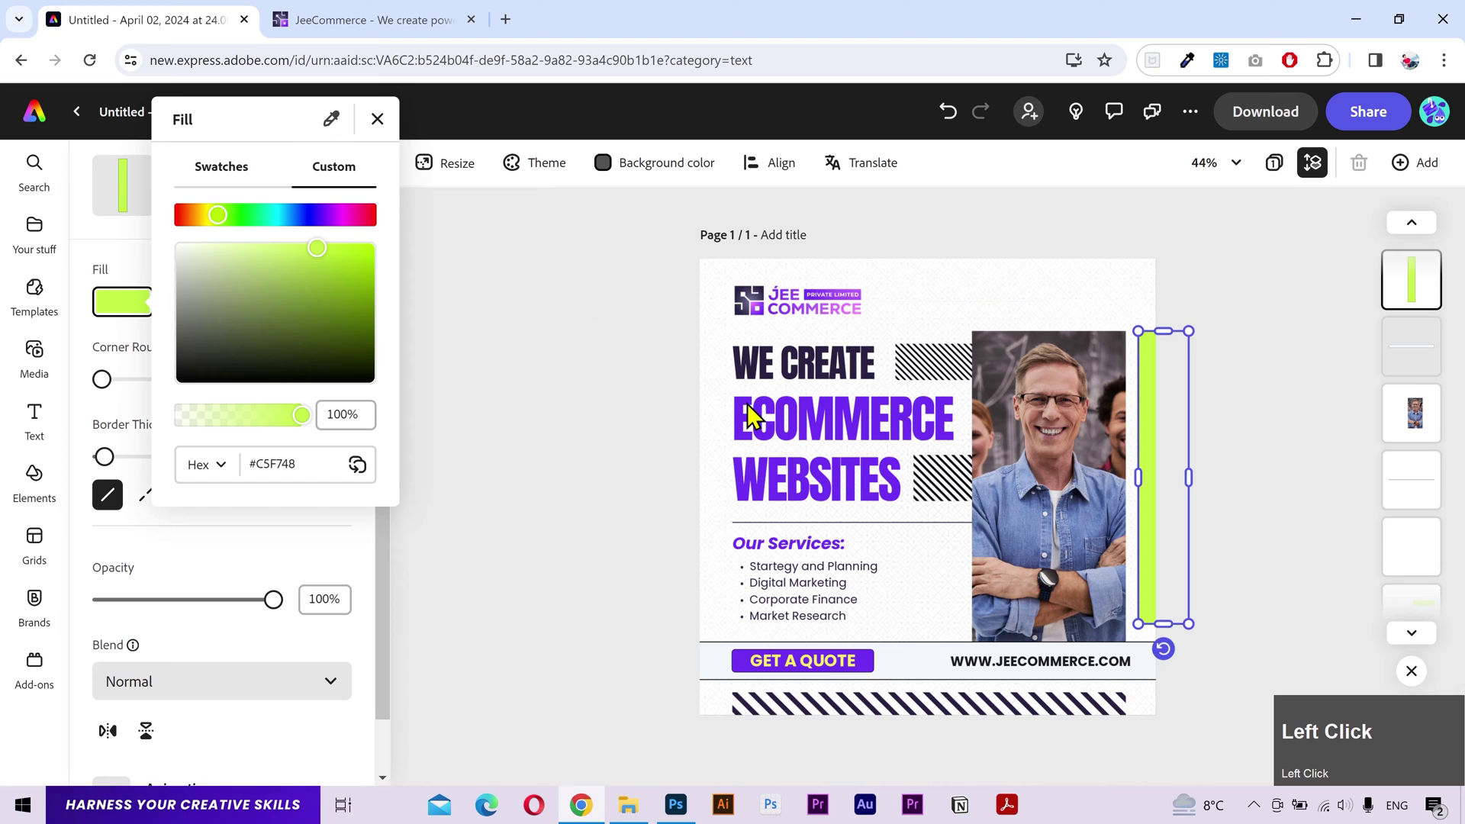
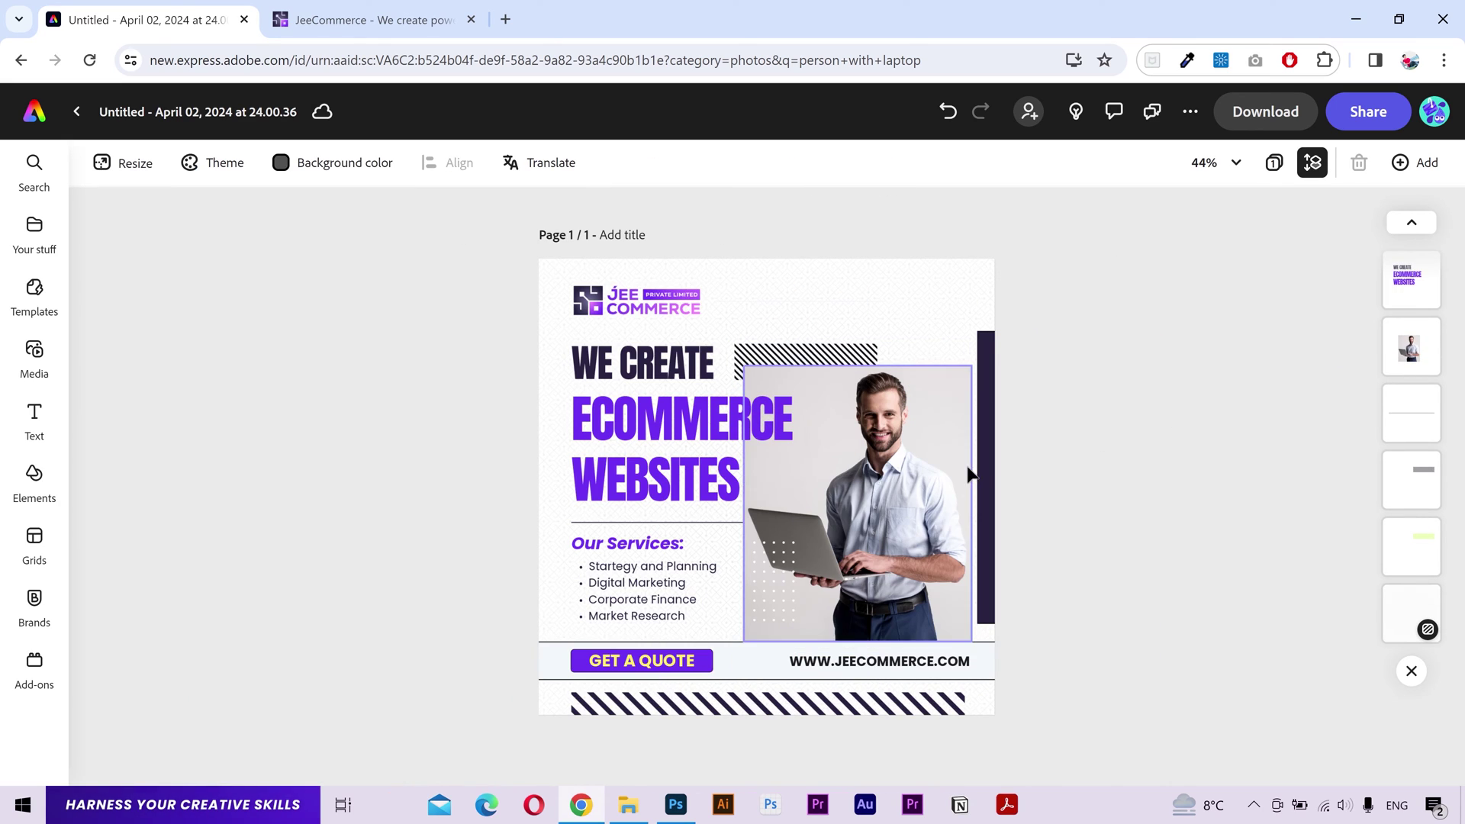
Step: Select the laptop photo and bring up its arrangement options to duplicate it
{"action": "double_click", "coordinate": [948, 470]}
{"action": "right_click", "coordinate": [1097, 492]}
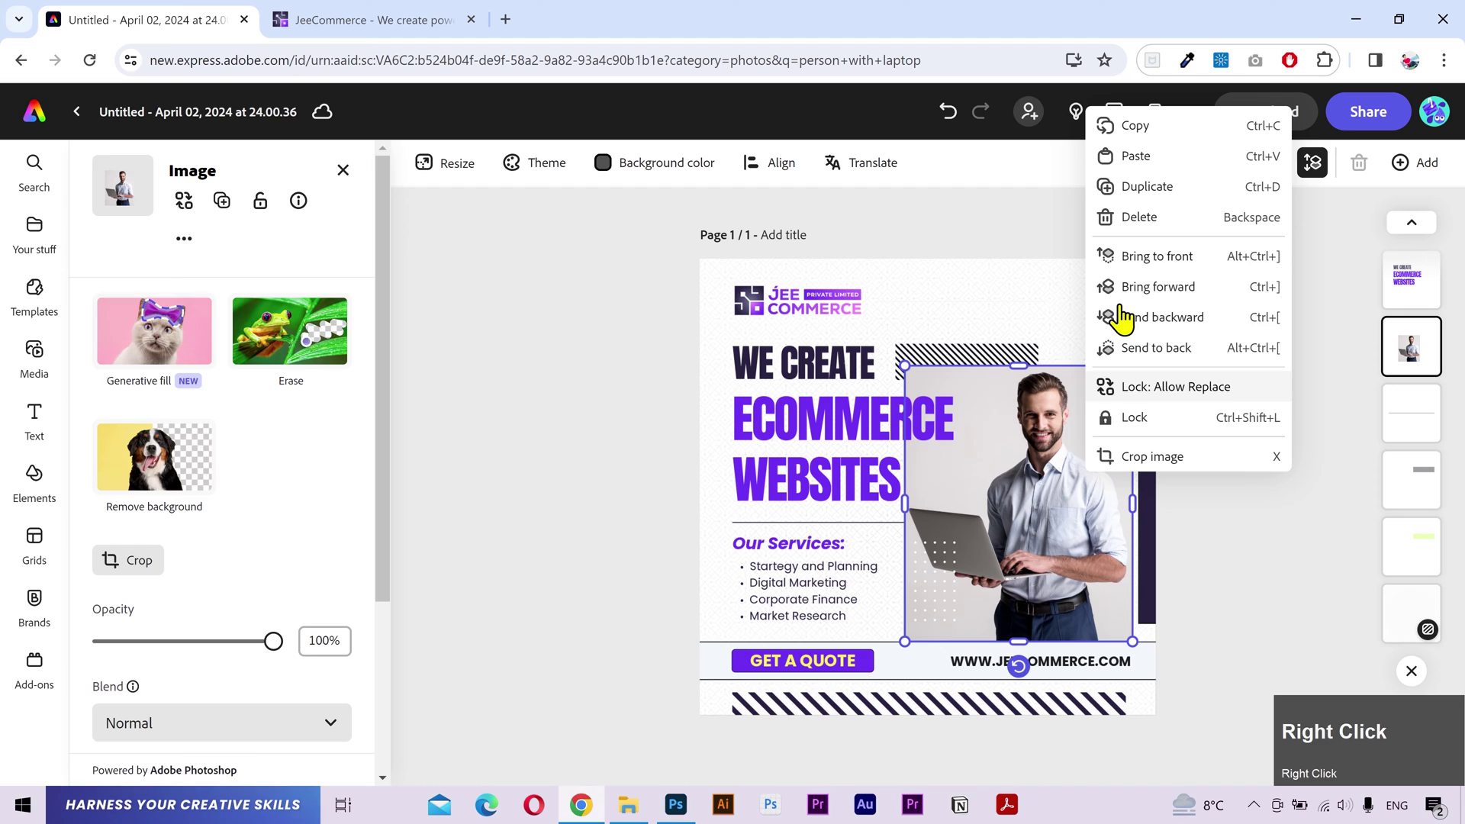
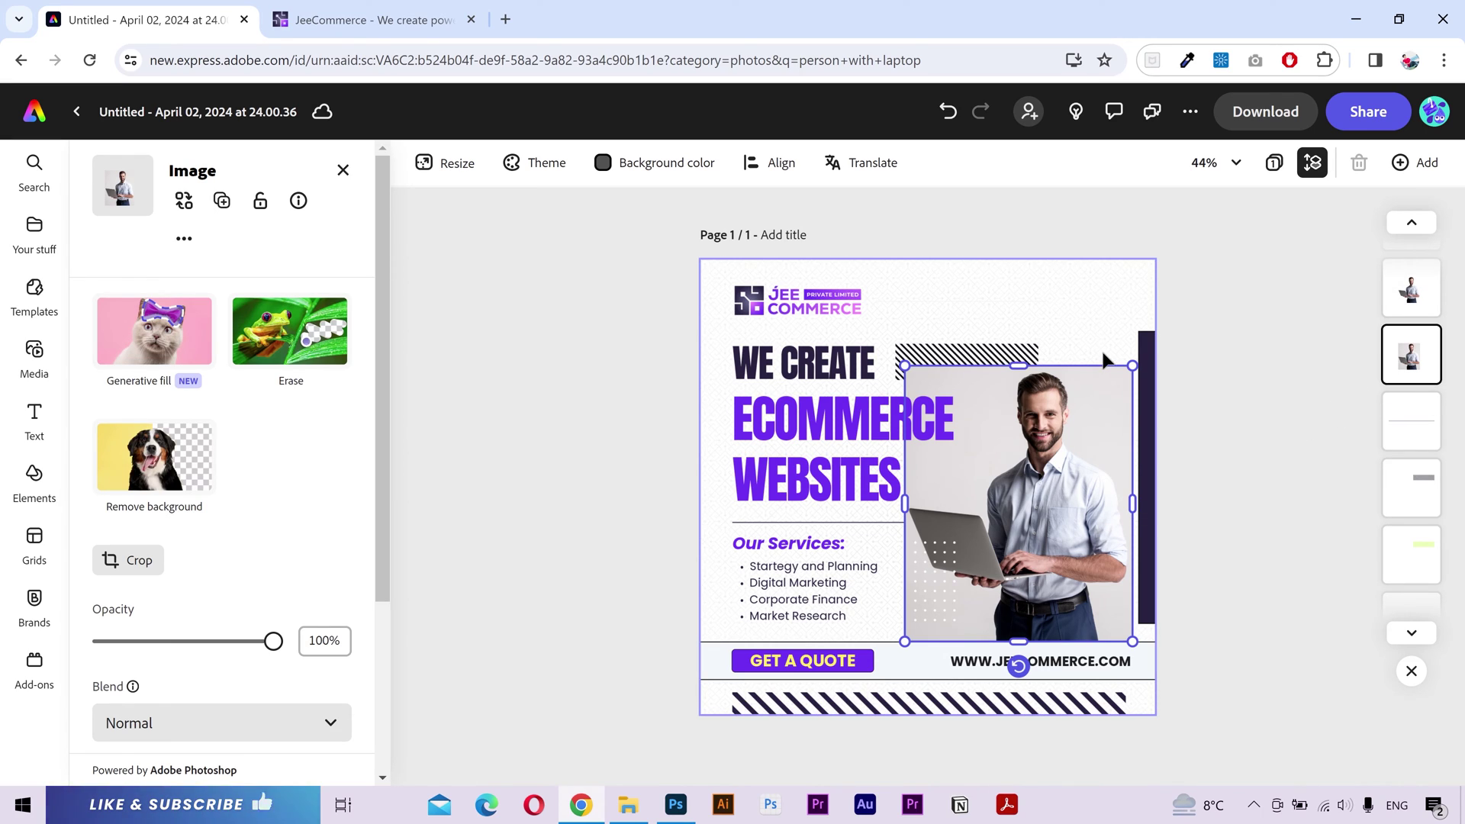
Step: Select the duplicate photo and drag it larger toward the upper right
{"action": "left_click", "coordinate": [1128, 351]}
{"action": "left_click_drag", "start_coordinate": [1128, 351], "coordinate": [1422, 267]}
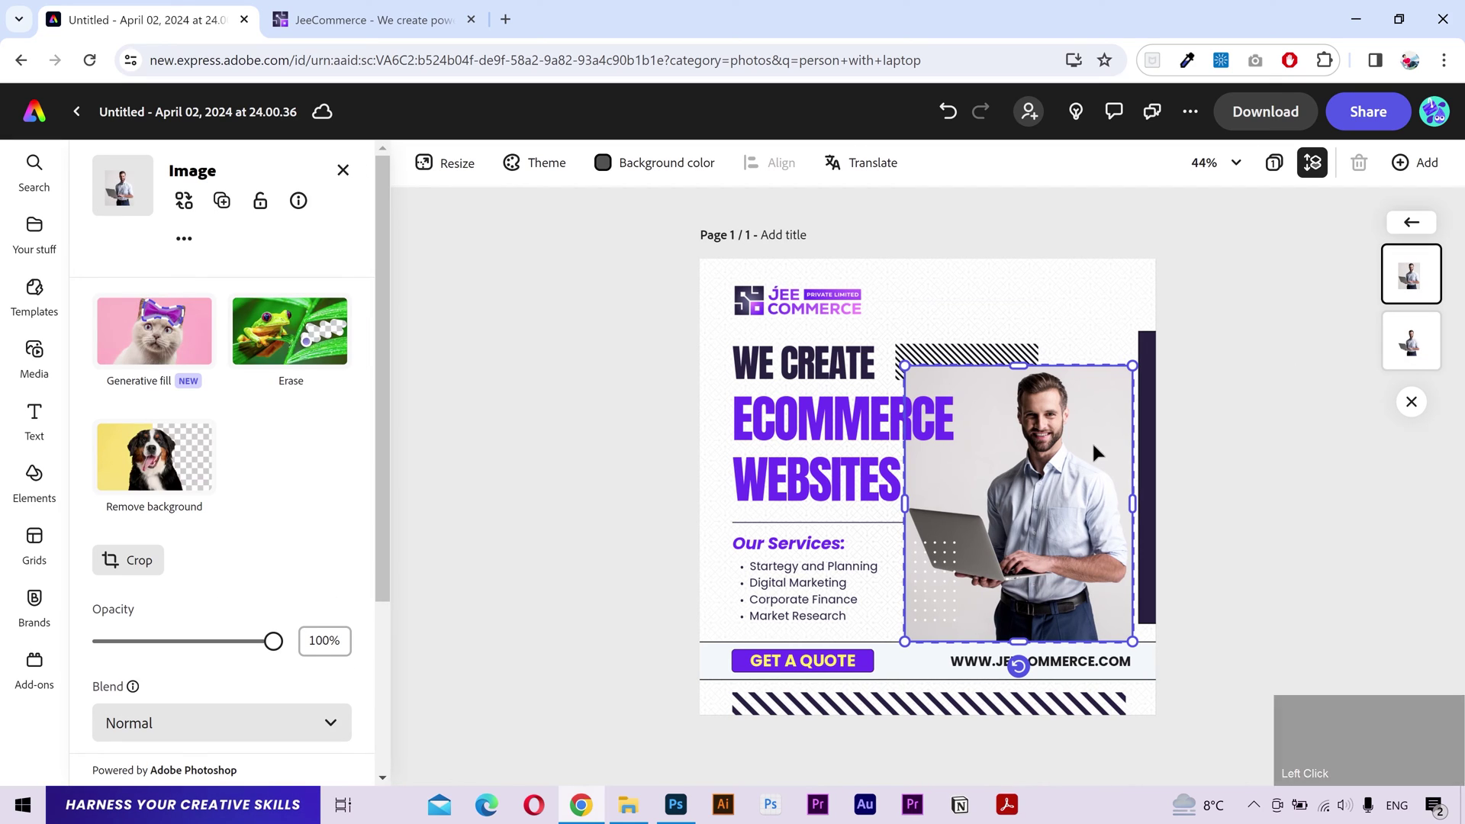
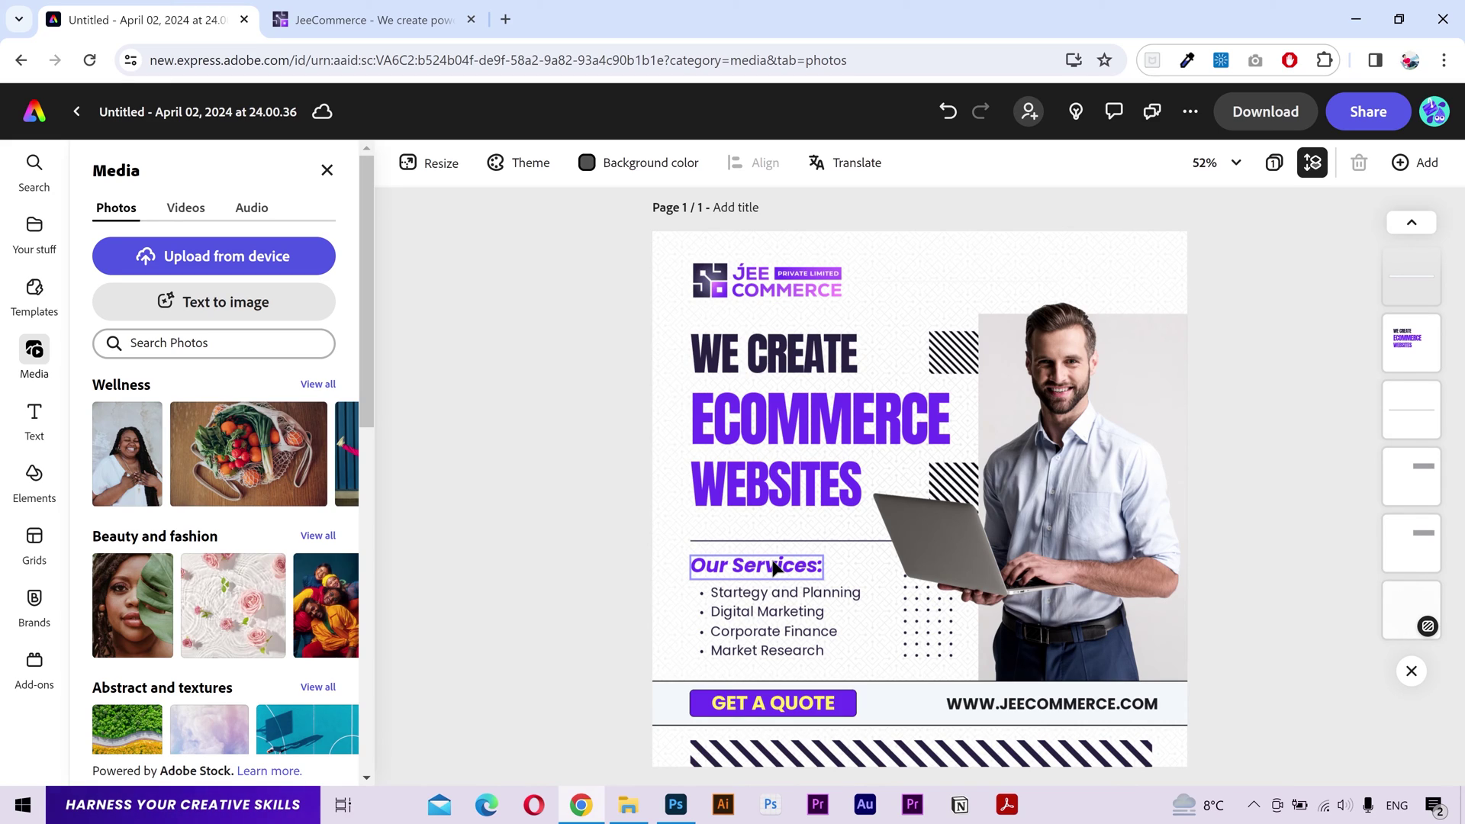
Step: Duplicate and resize the post into a 1080×1920 Instagram story page
{"action": "scroll", "scroll_direction": "up", "scroll_amount": 3}
{"action": "left_click", "coordinate": [460, 174]}
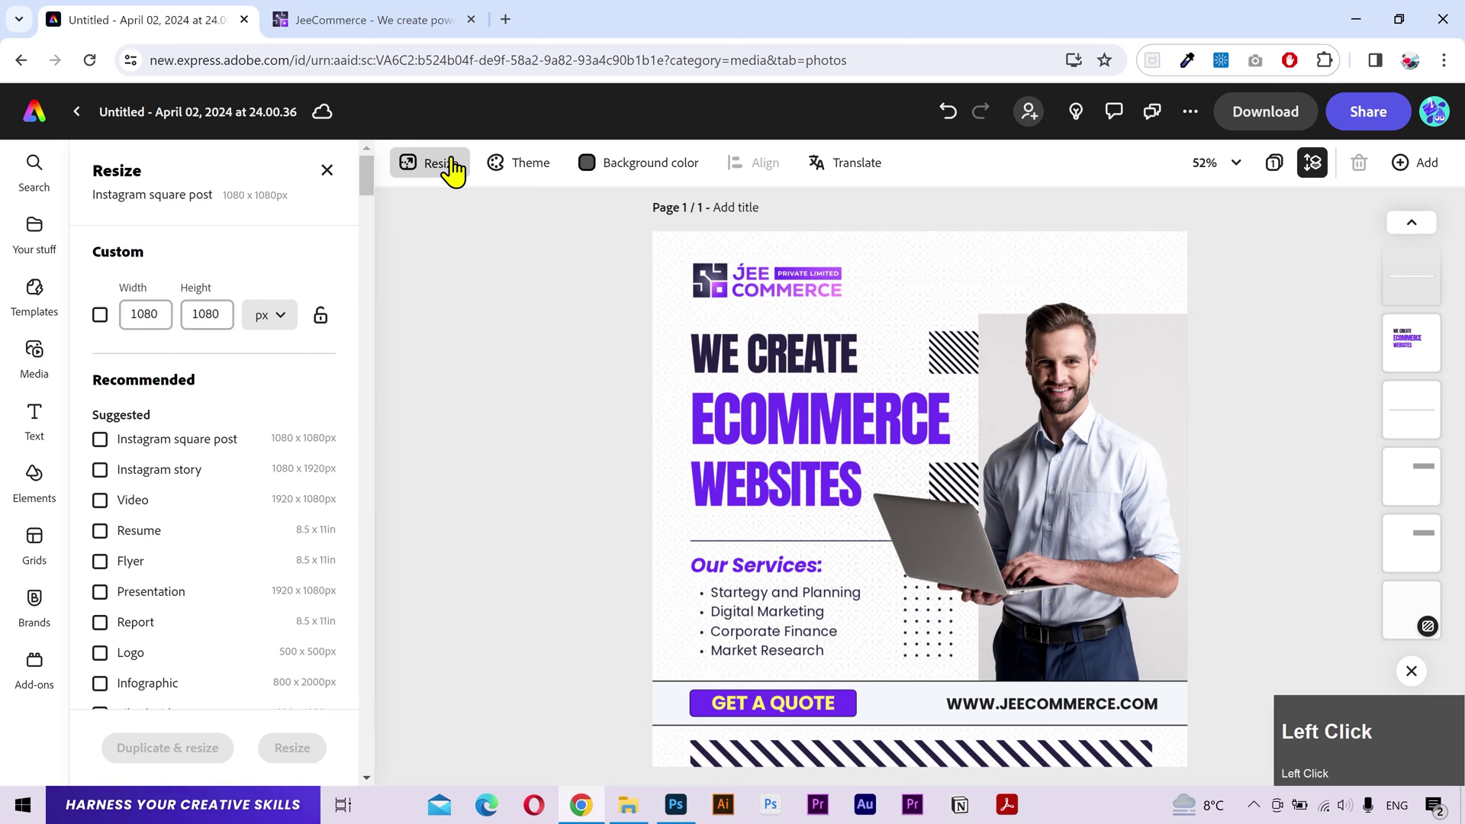
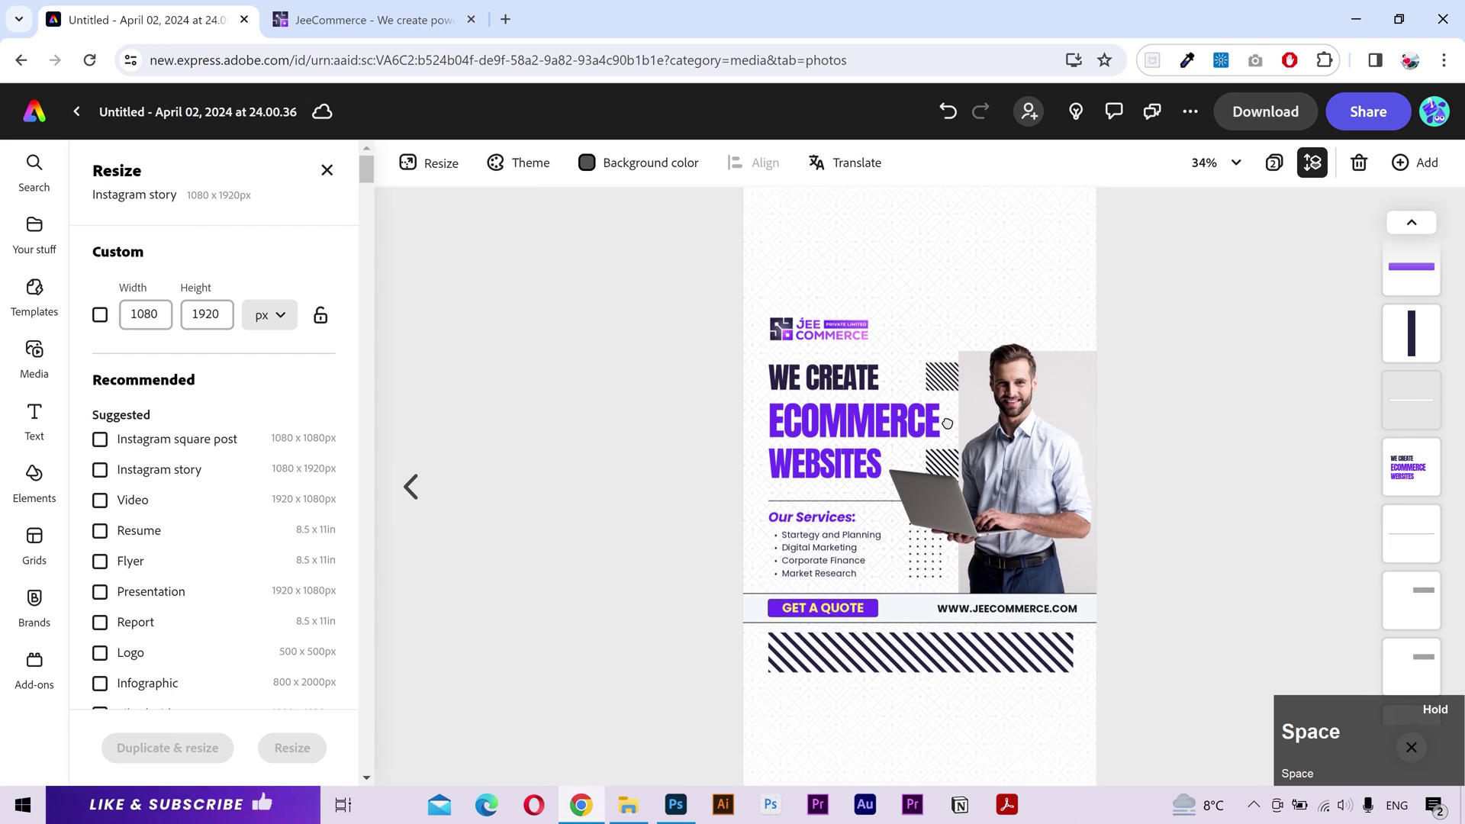
{"action": "key", "text": "space"}
Step: Reposition the logo and move the services and quote block into the tall story layout
{"action": "left_click", "coordinate": [845, 440]}
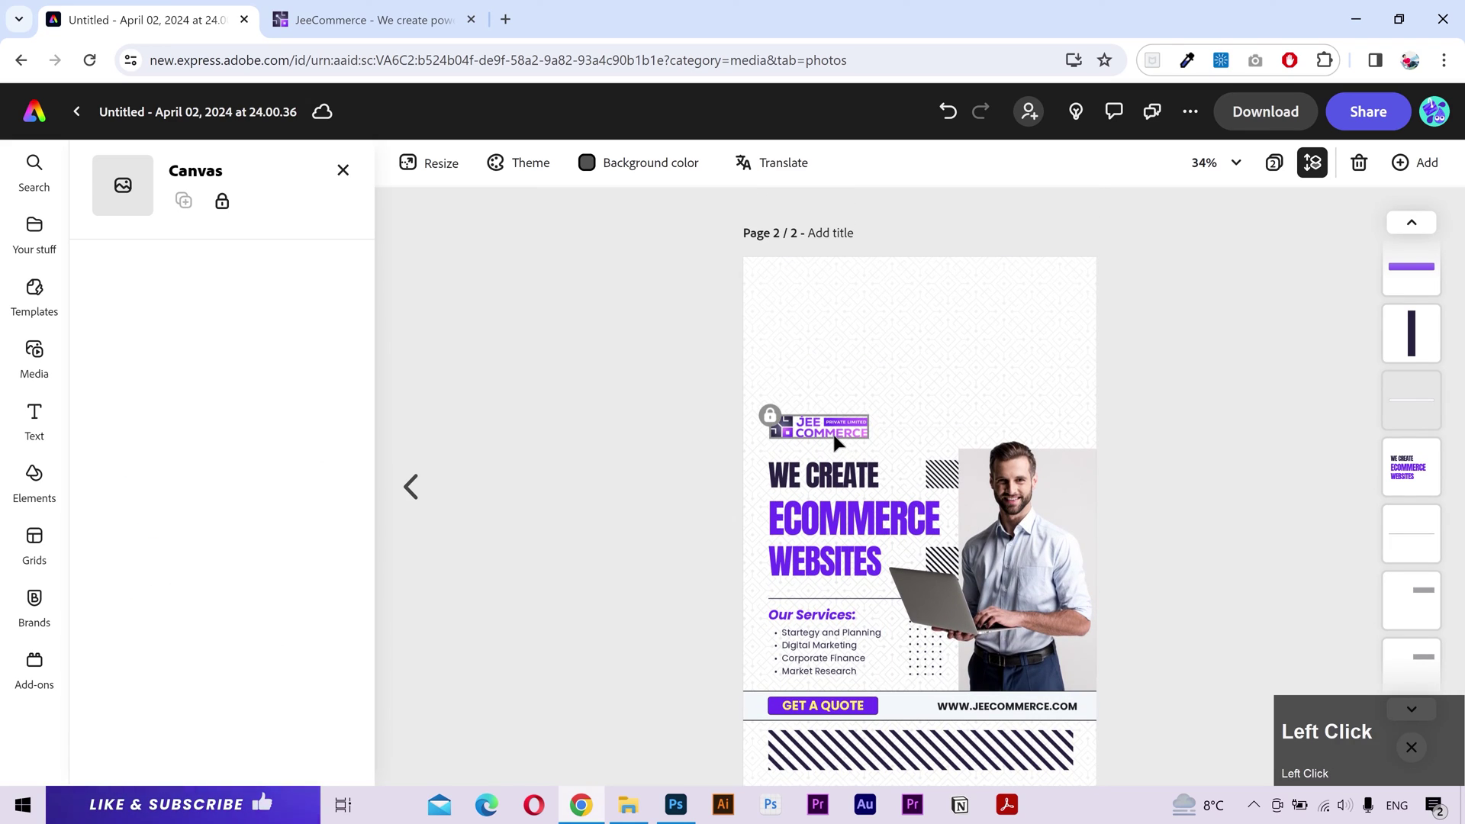
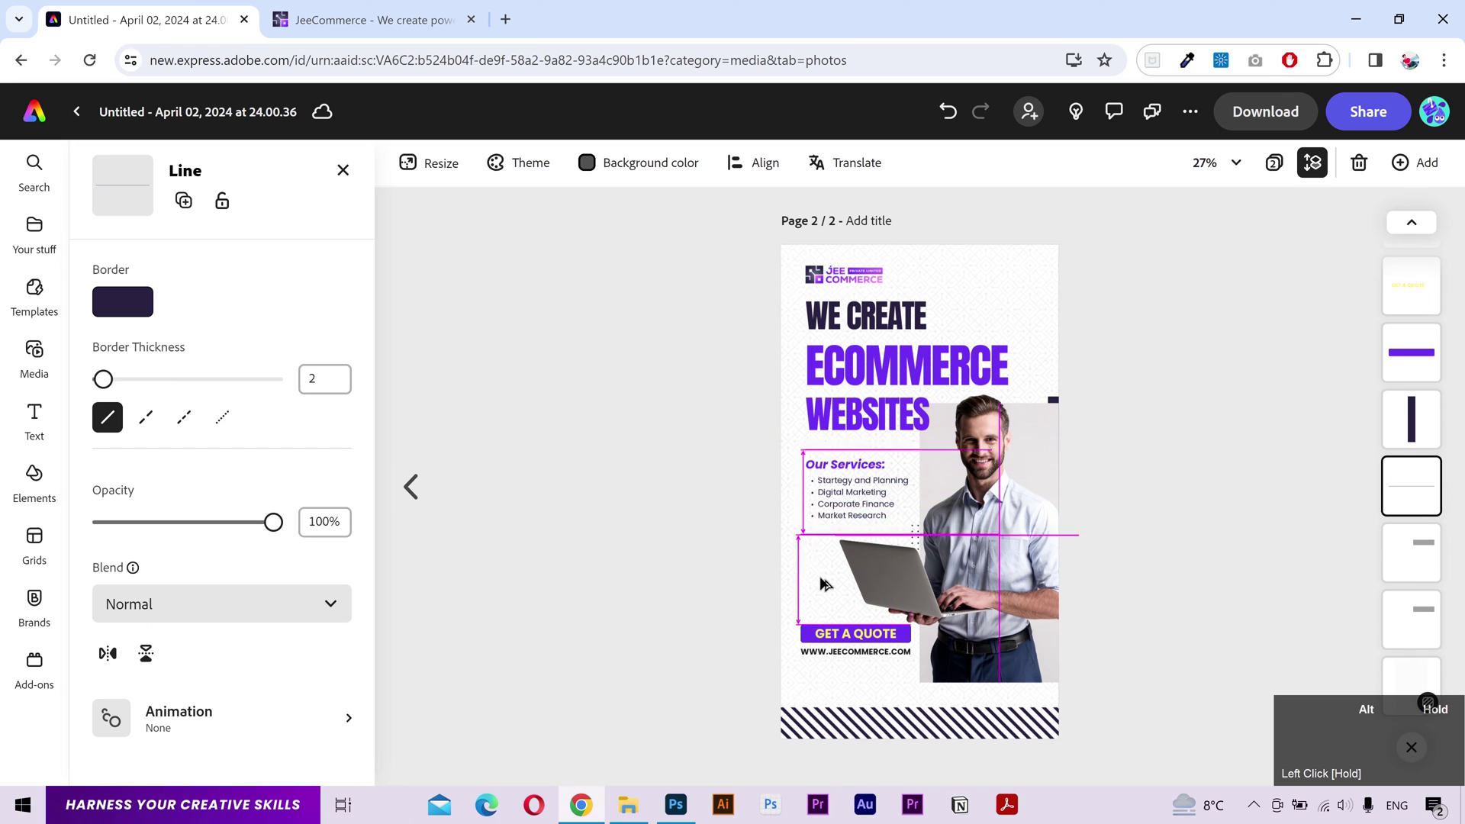
{"action": "scroll", "scroll_direction": "up", "scroll_amount": 3}
{"action": "left_click_drag", "start_coordinate": [668, 666], "coordinate": [502, 578]}
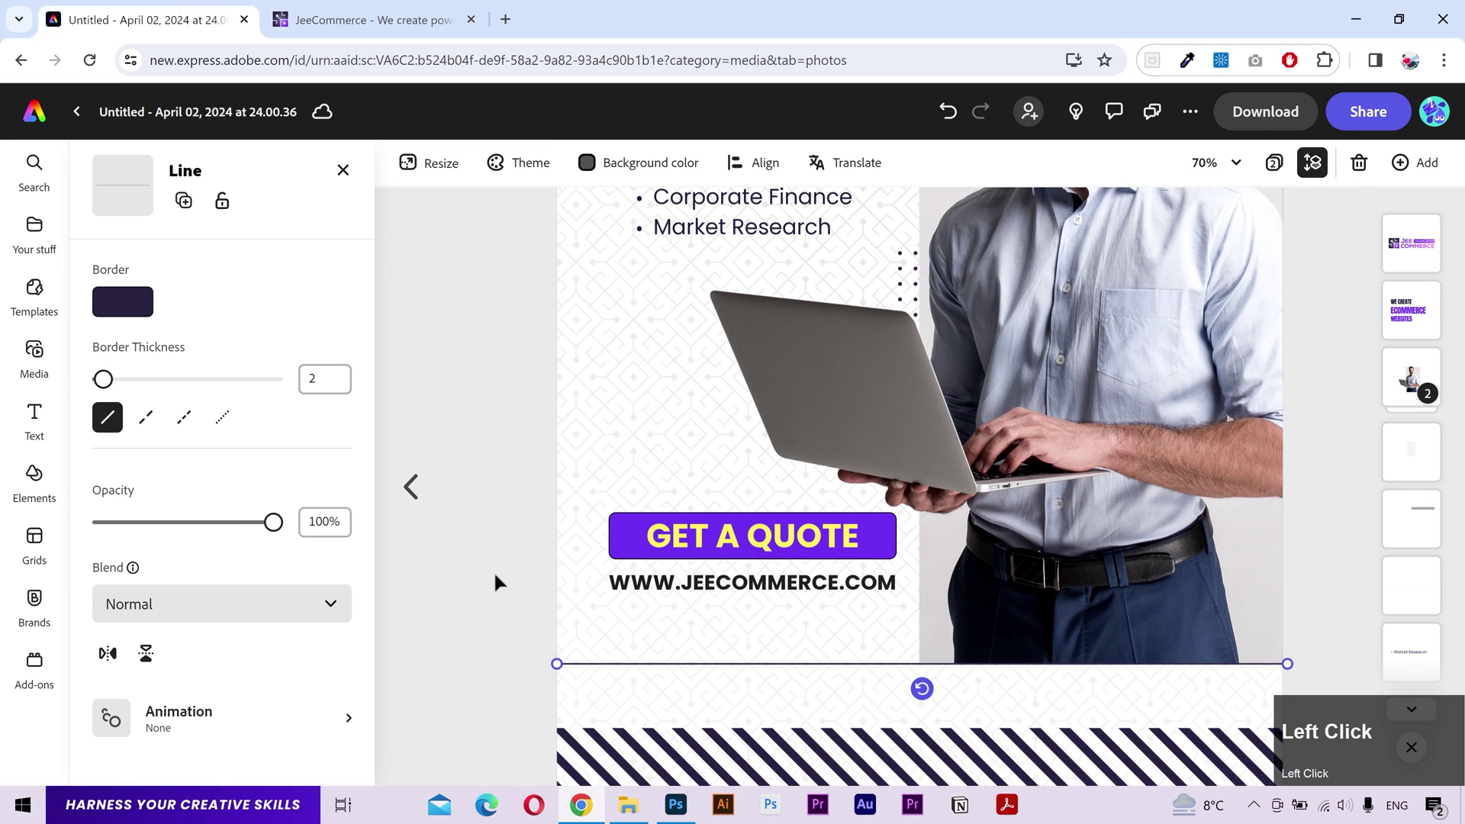
{"action": "scroll", "scroll_direction": "down", "scroll_amount": 3}
{"action": "scroll", "scroll_direction": "up", "scroll_amount": 3}
{"action": "scroll", "scroll_direction": "down", "scroll_amount": 3}
{"action": "left_click_drag", "start_coordinate": [635, 544], "coordinate": [817, 549]}
Step: Adjust the headline, photo, button and stripes to fill the story page
{"action": "scroll", "scroll_direction": "down", "scroll_amount": 3}
{"action": "scroll", "scroll_direction": "up", "scroll_amount": 3}
{"action": "double_click", "coordinate": [1212, 513]}
{"action": "key", "text": "space"}
{"action": "key", "text": "space"}
{"action": "key", "text": "space"}
{"action": "left_click", "coordinate": [923, 546]}
{"action": "scroll", "scroll_direction": "down", "scroll_amount": 3}
{"action": "left_click_drag", "start_coordinate": [1425, 597], "coordinate": [1188, 376]}
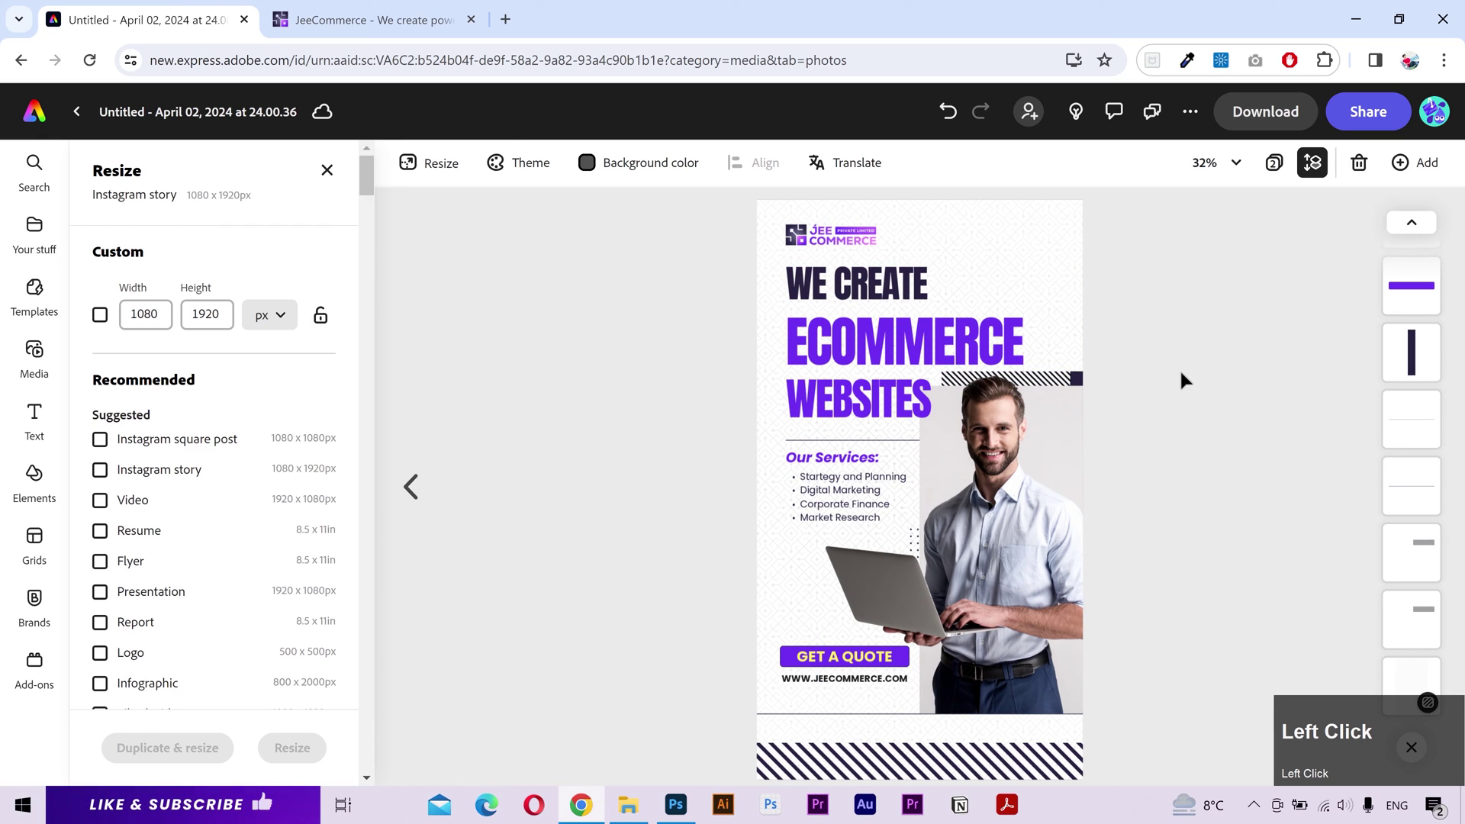
{"action": "scroll", "scroll_direction": "down", "scroll_amount": 3}
{"action": "scroll", "scroll_direction": "up", "scroll_amount": 3}
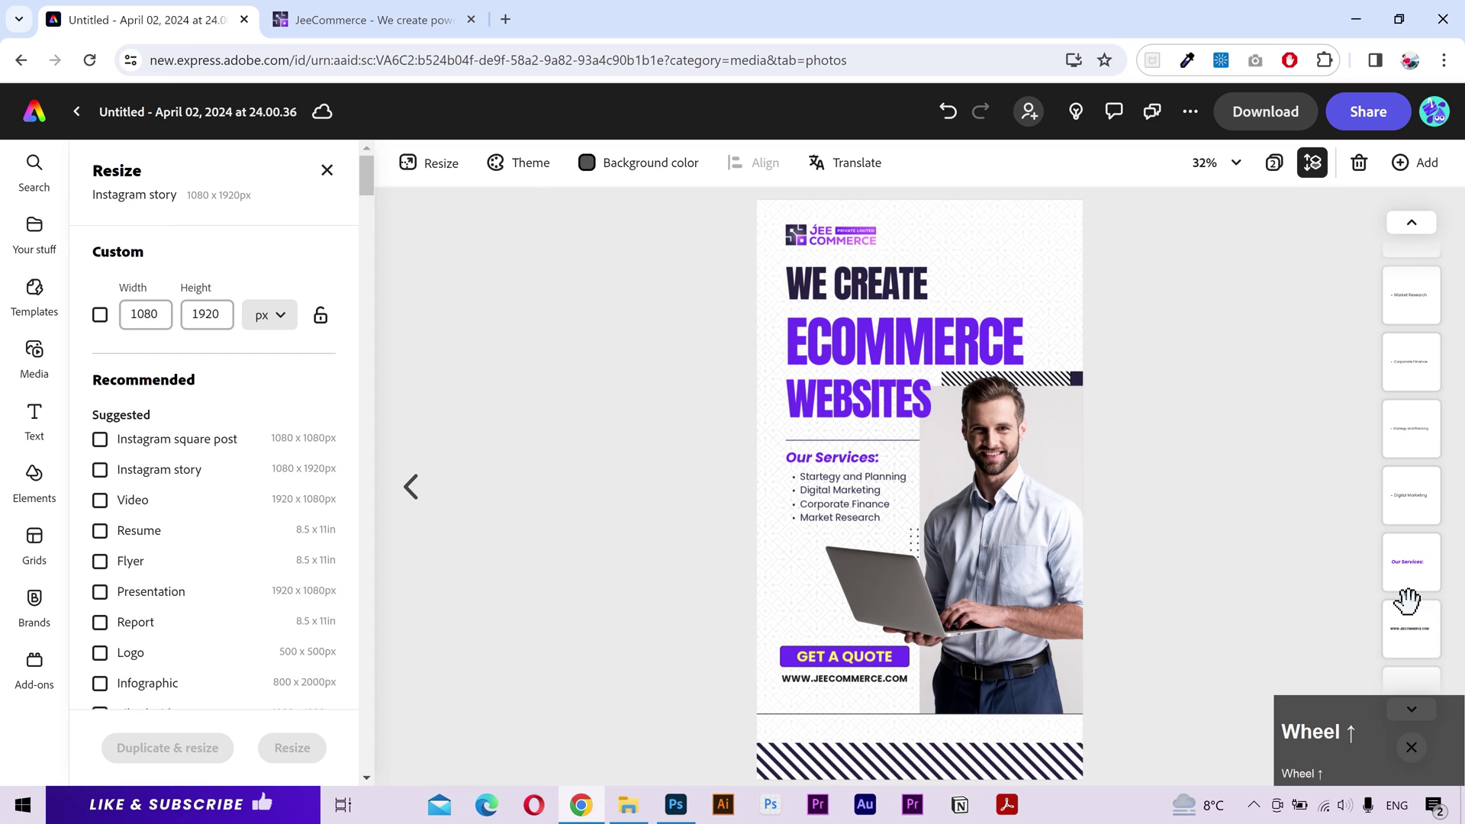
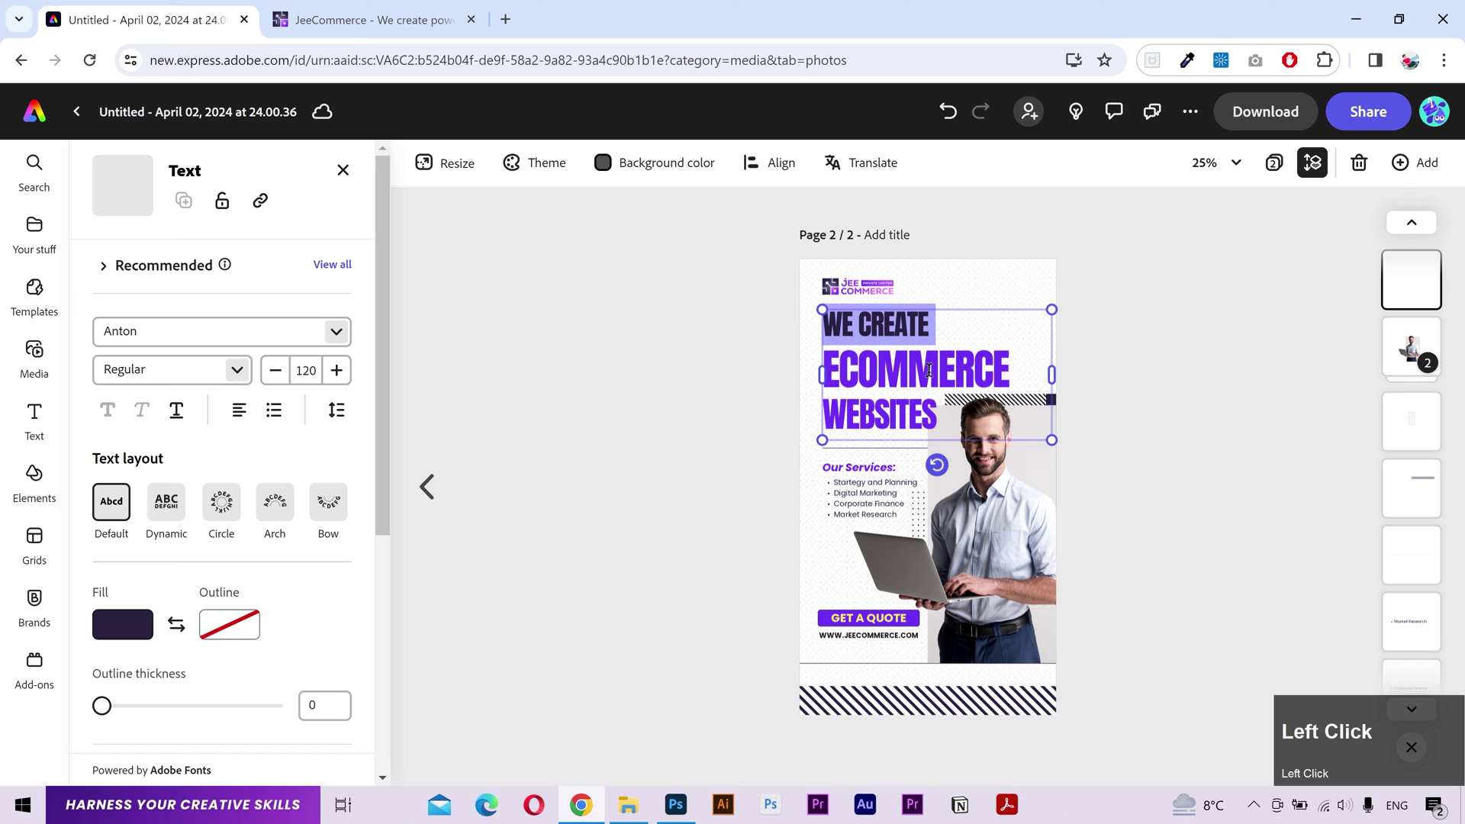
{"action": "scroll", "scroll_direction": "up", "scroll_amount": 3}
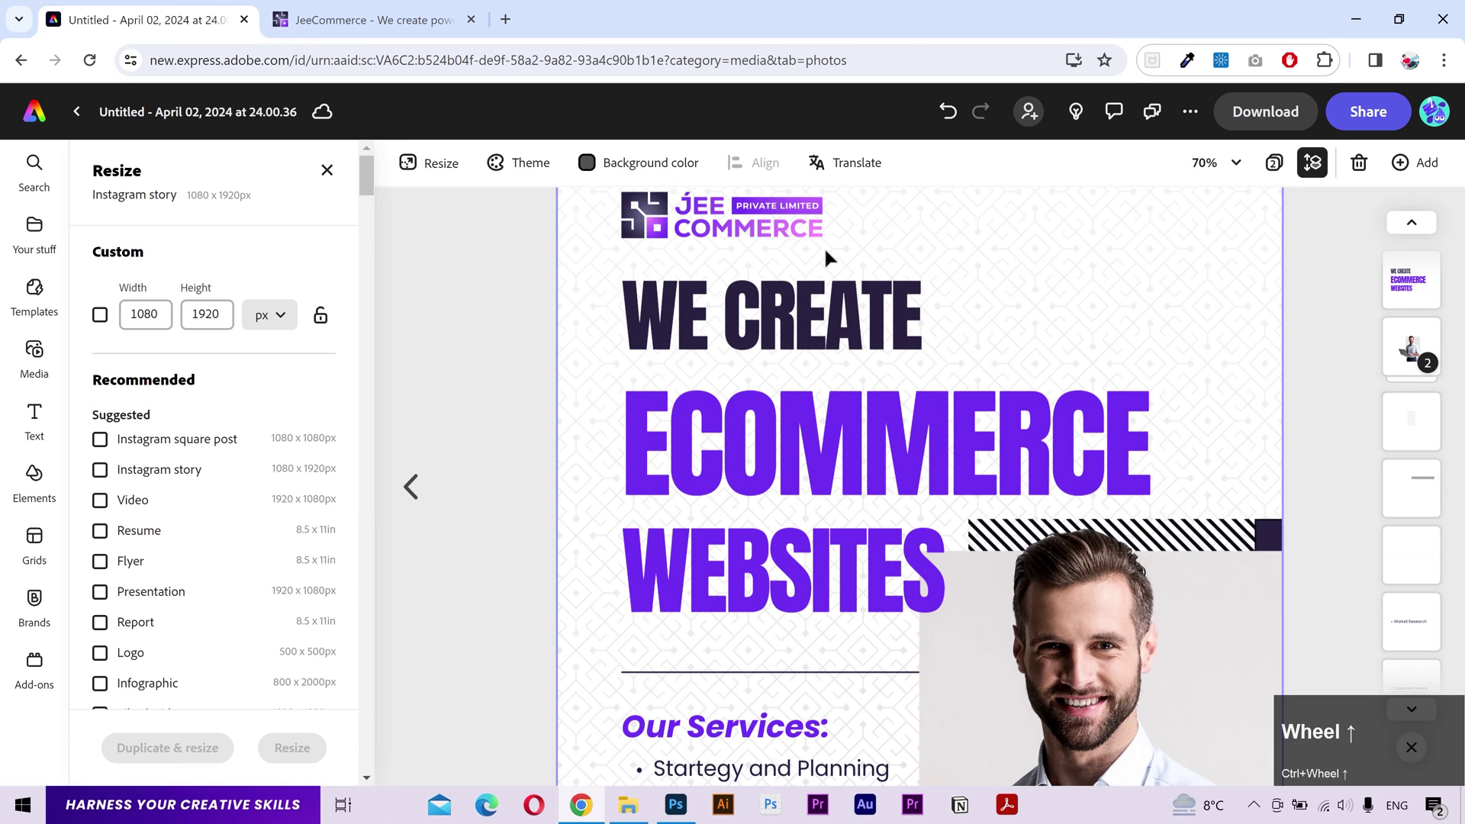
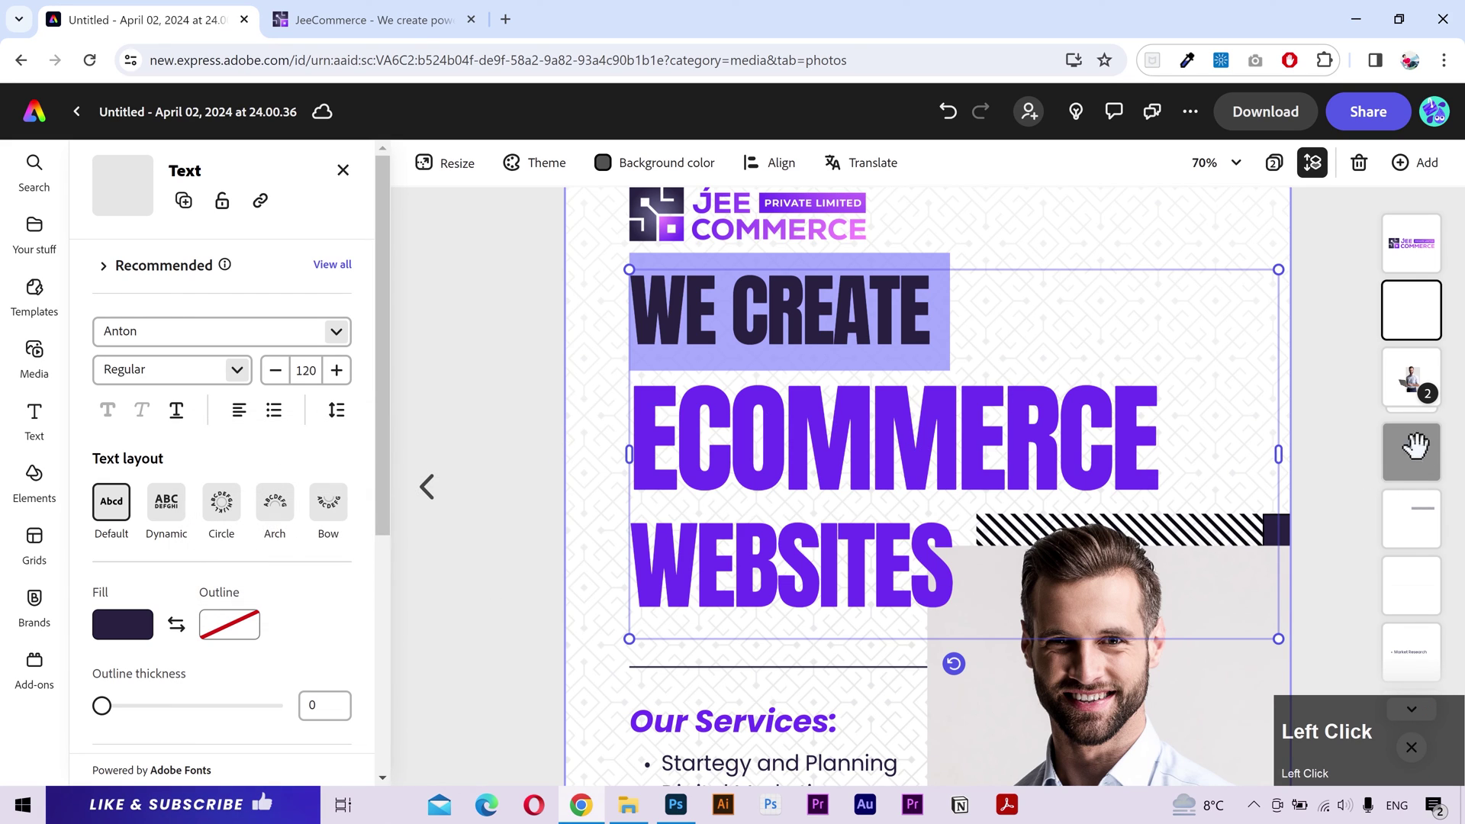
{"action": "scroll", "scroll_direction": "down", "scroll_amount": 3}
{"action": "scroll", "scroll_direction": "up", "scroll_amount": 3}
{"action": "left_click", "coordinate": [1118, 401]}
{"action": "scroll", "scroll_direction": "up", "scroll_amount": 3}
{"action": "scroll", "scroll_direction": "down", "scroll_amount": 3}
{"action": "scroll", "scroll_direction": "up", "scroll_amount": 3}
{"action": "scroll", "scroll_direction": "down", "scroll_amount": 3}
{"action": "scroll", "scroll_direction": "up", "scroll_amount": 3}
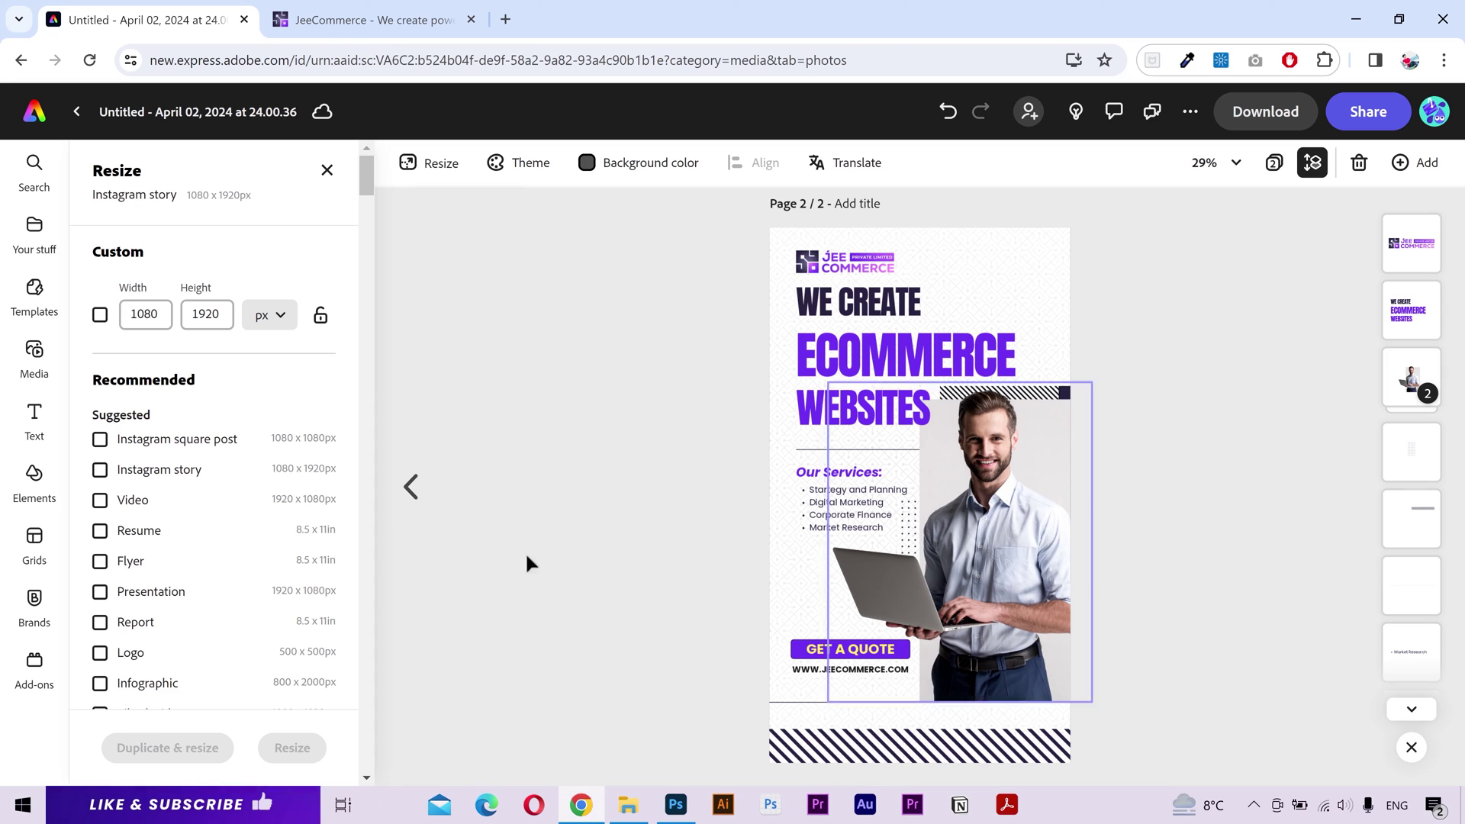
Step: Create the 8.5×11-inch flyer copy and place the Our Services list beside the laptop
{"action": "scroll", "scroll_direction": "up", "scroll_amount": 3}
{"action": "left_click", "coordinate": [120, 584]}
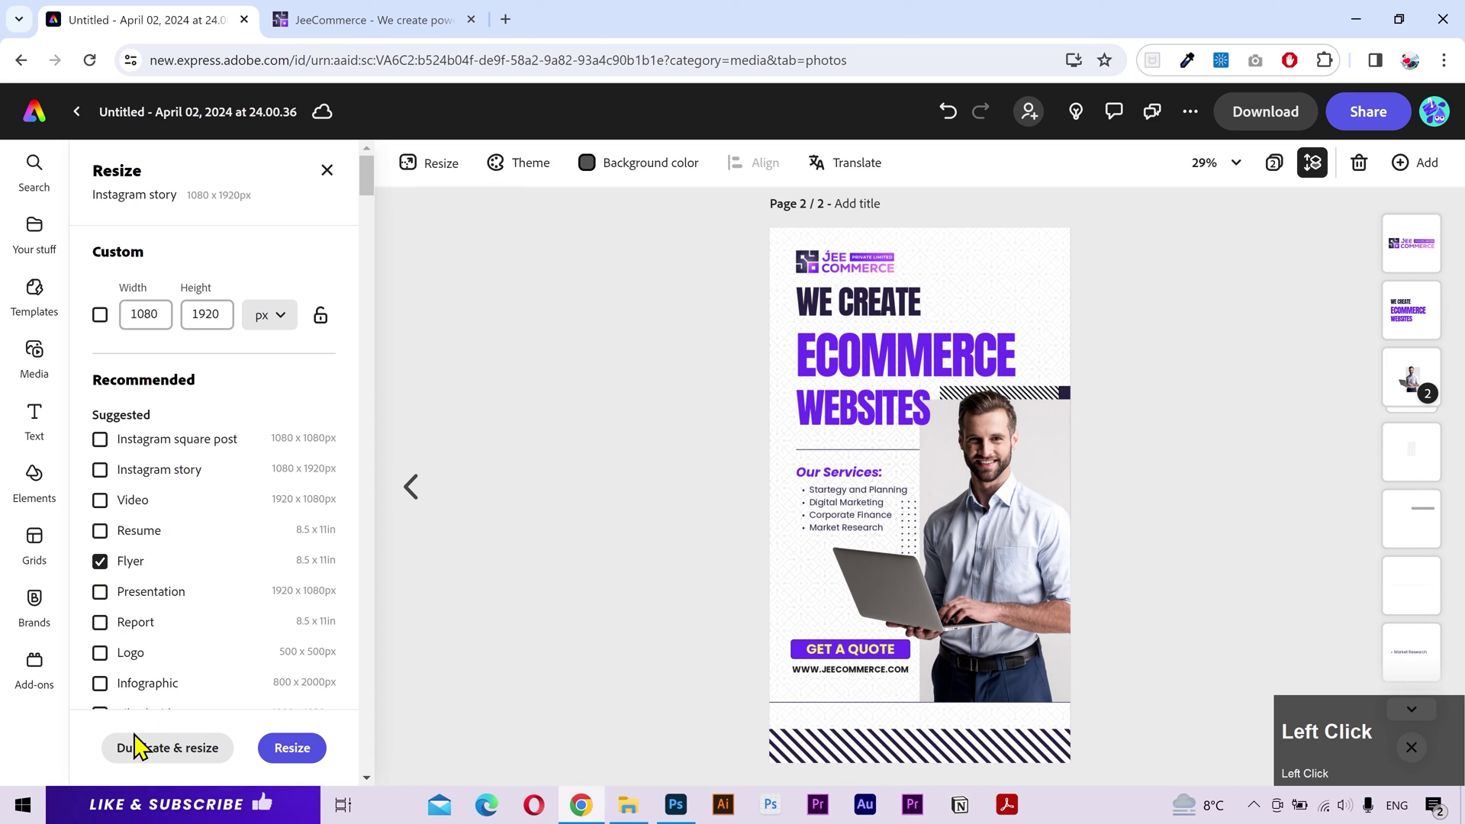
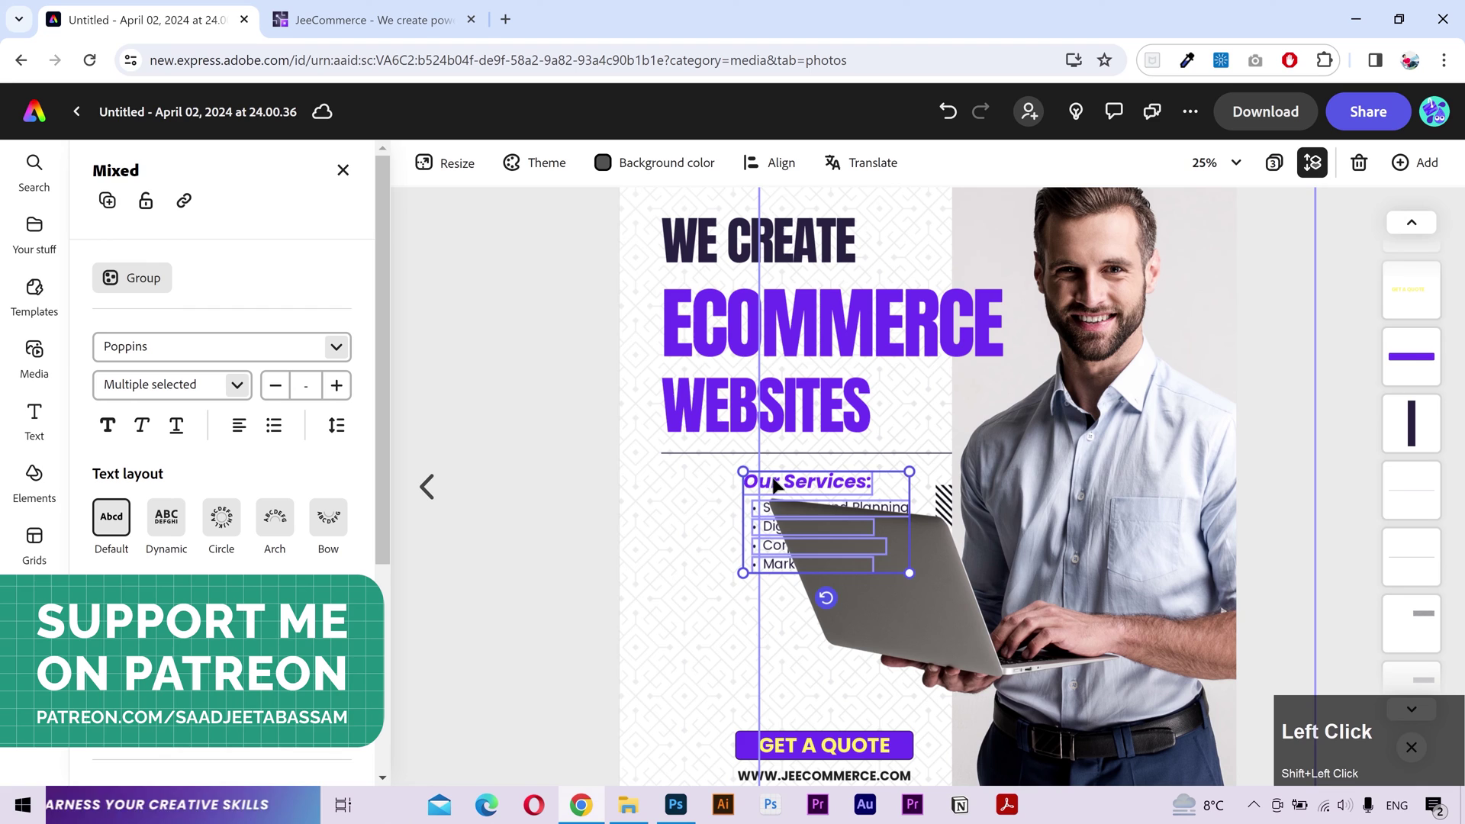
{"action": "scroll", "scroll_direction": "down", "scroll_amount": 3}
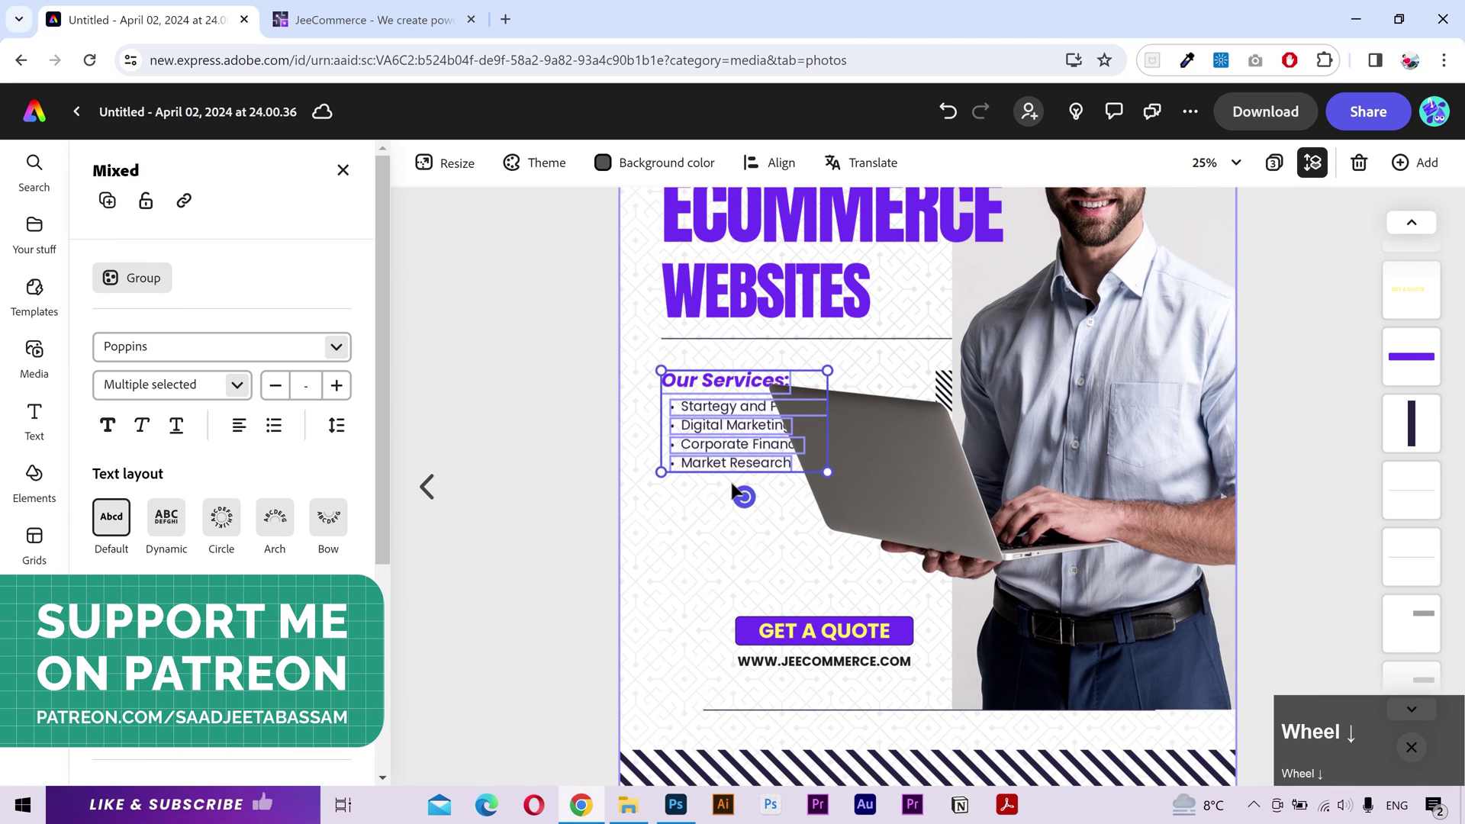
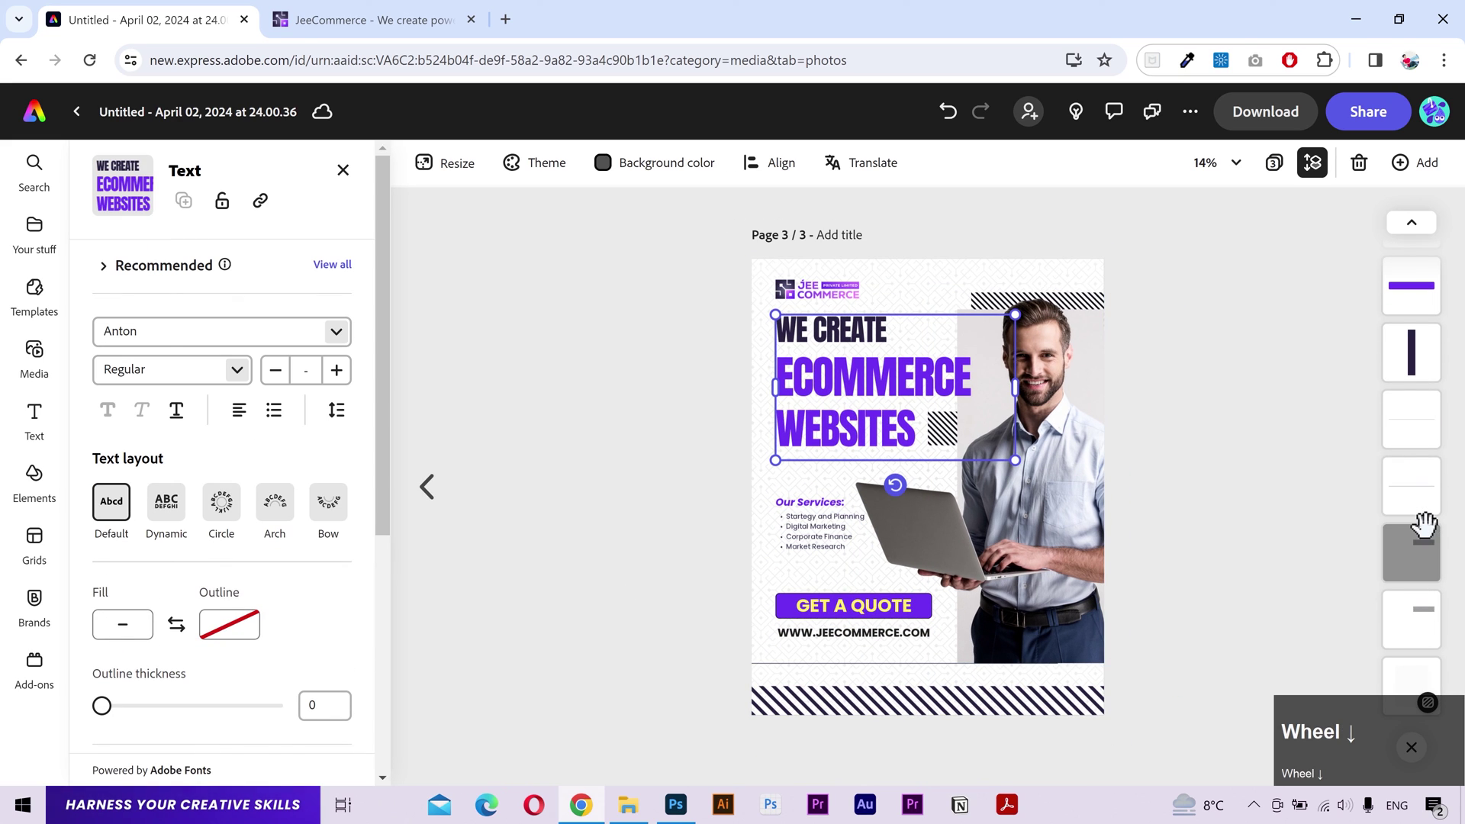
Step: Step back through the story and square post pages to review all three sizes before downloading
{"action": "left_click", "coordinate": [1429, 499]}
{"action": "scroll", "scroll_direction": "up", "scroll_amount": 3}
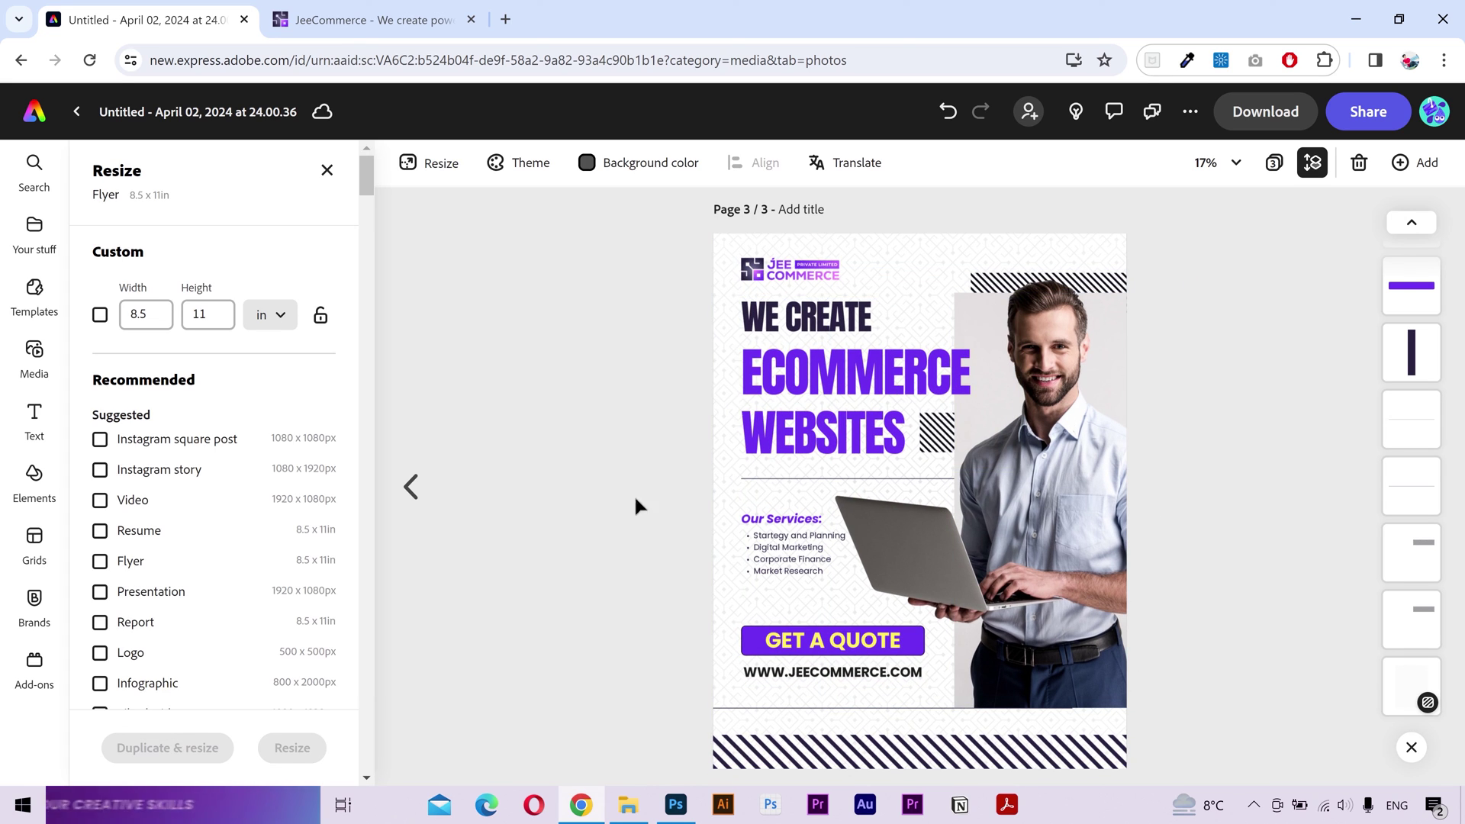
{"action": "double_click", "coordinate": [427, 505]}
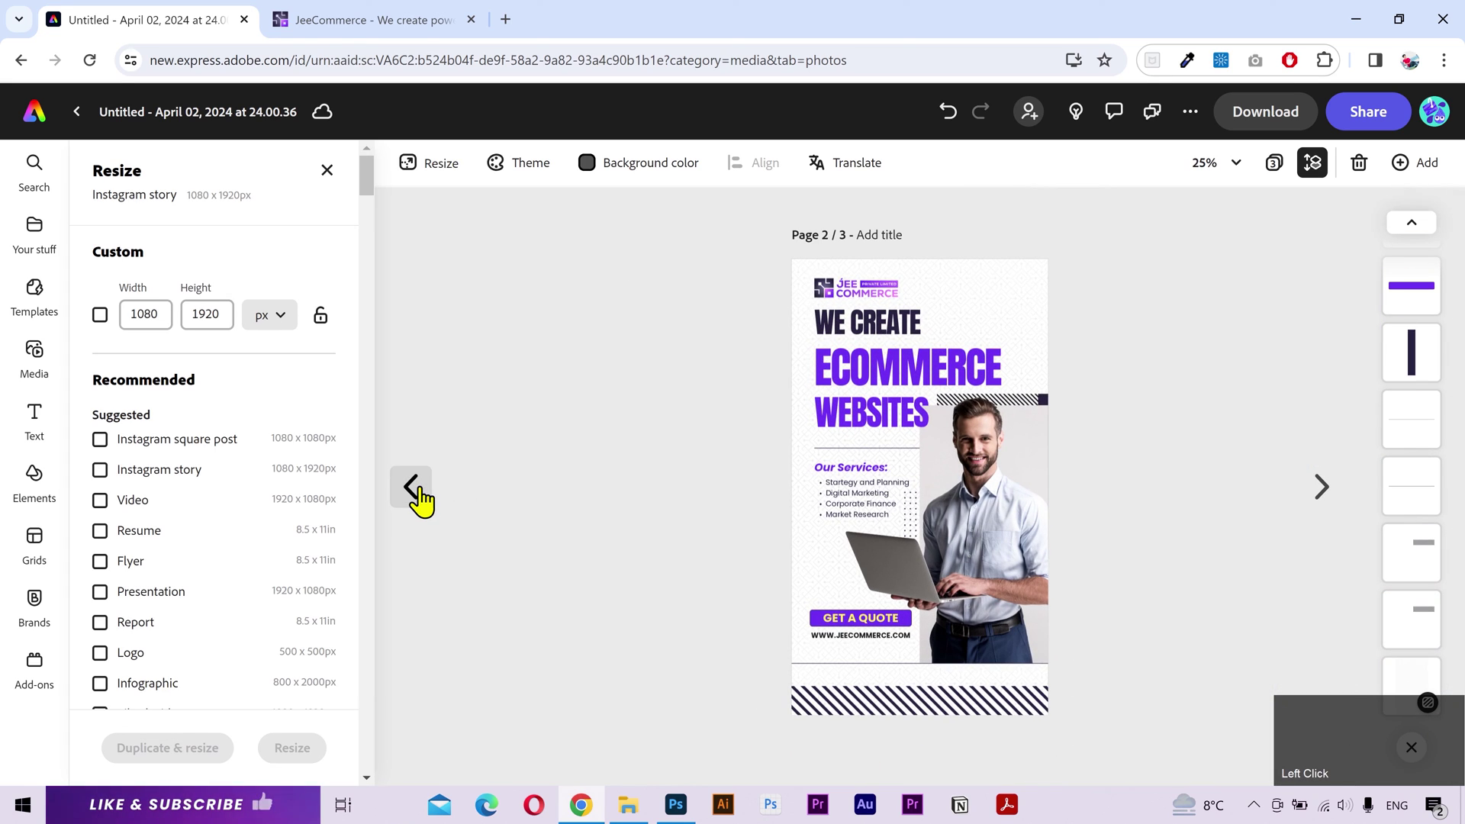
{"action": "double_click", "coordinate": [428, 504]}
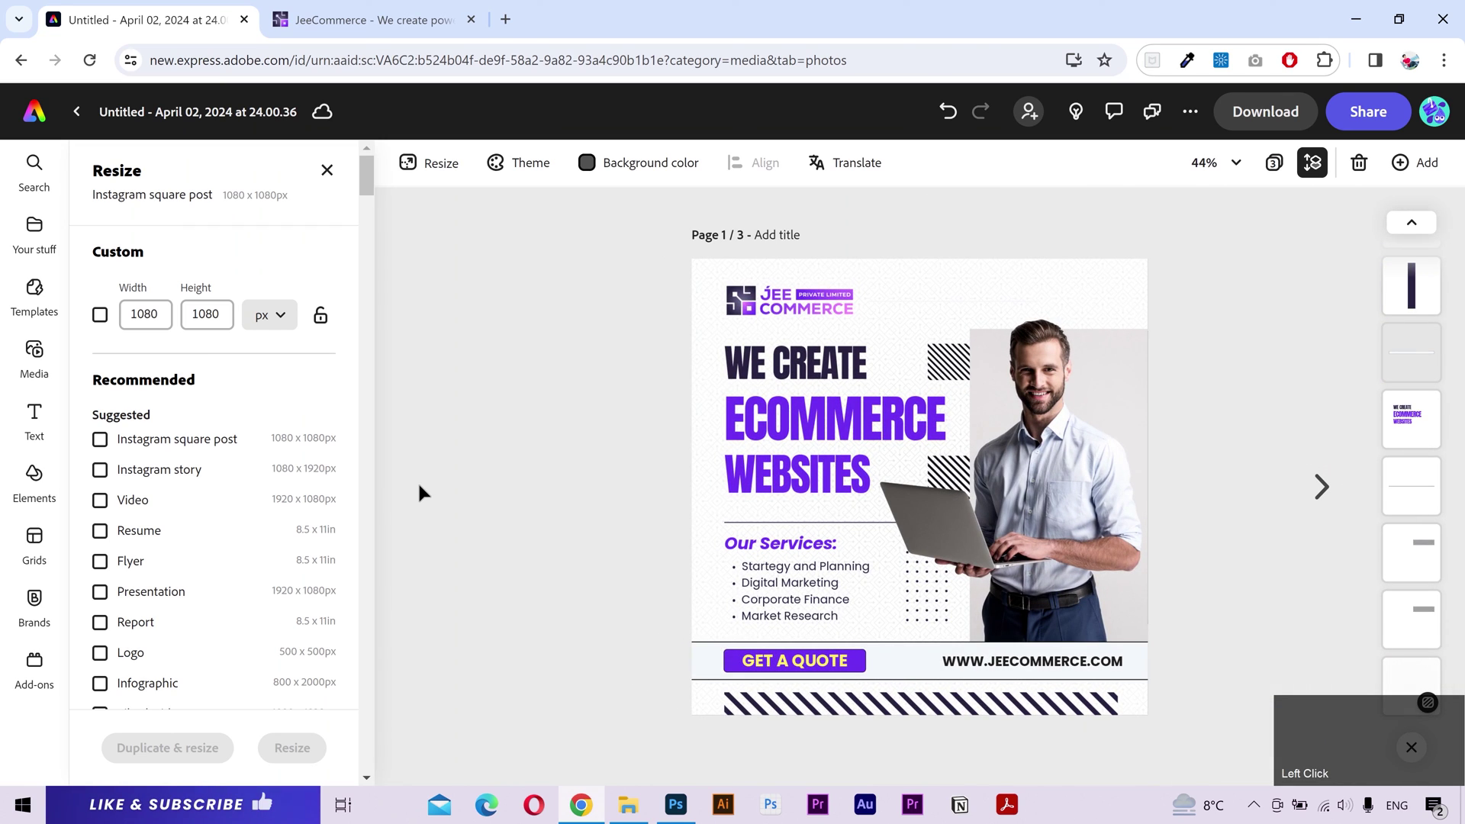
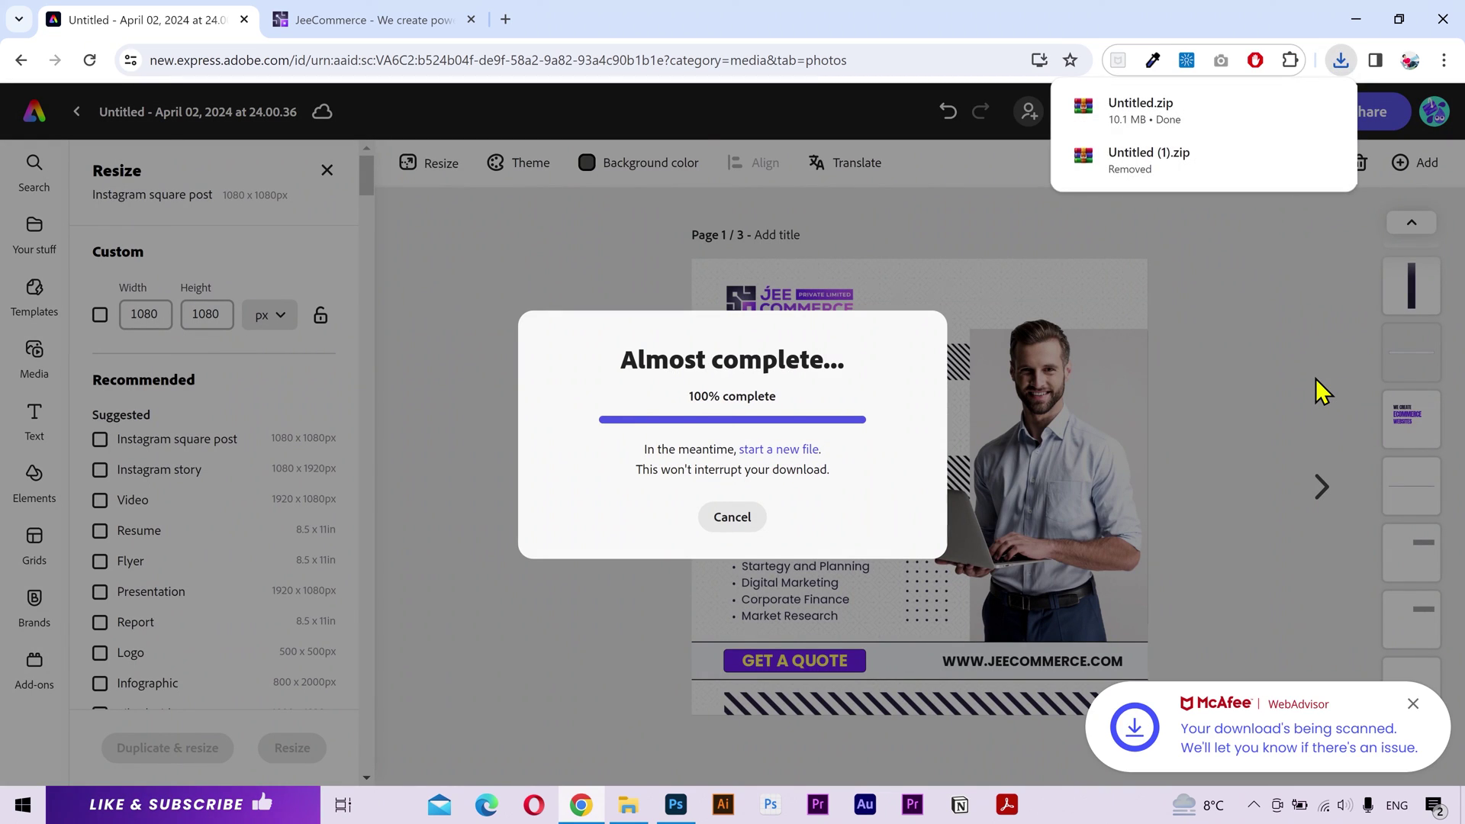
Step: Download all three pages as PNGs in Untitled.zip and dismiss the completion notice
{"action": "left_click", "coordinate": [1229, 405]}
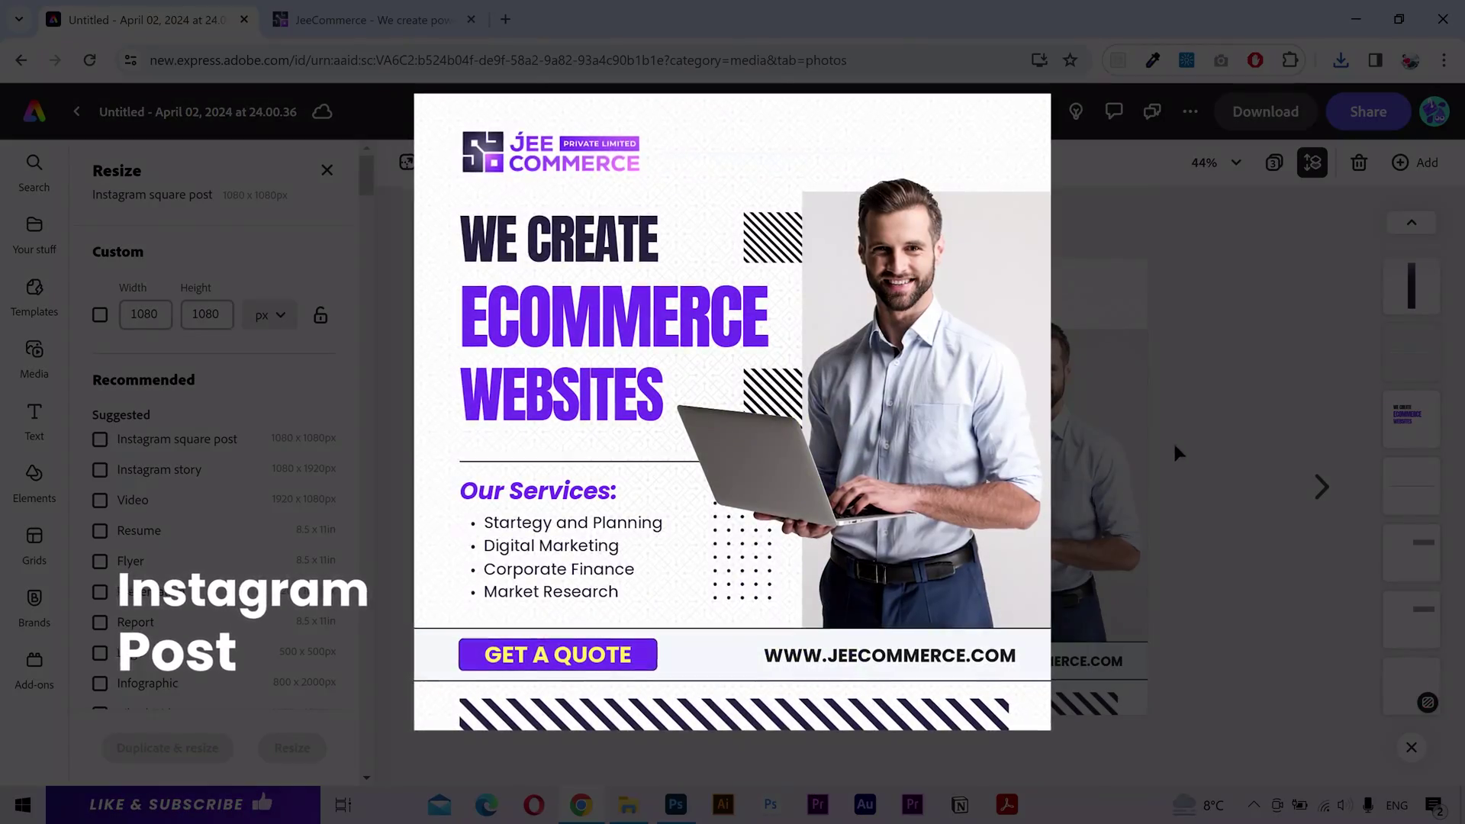